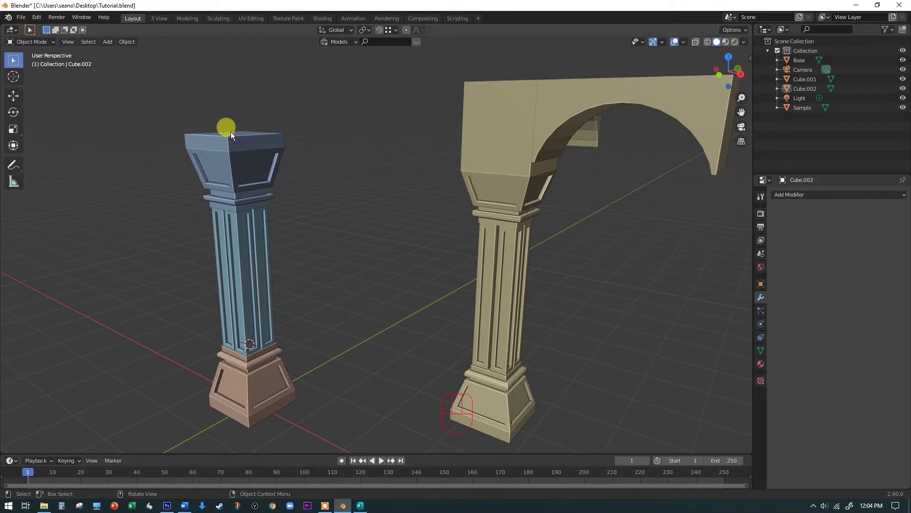
Select the column's capital object Cube.002 in the viewport
drag(283, 216, 281, 226)
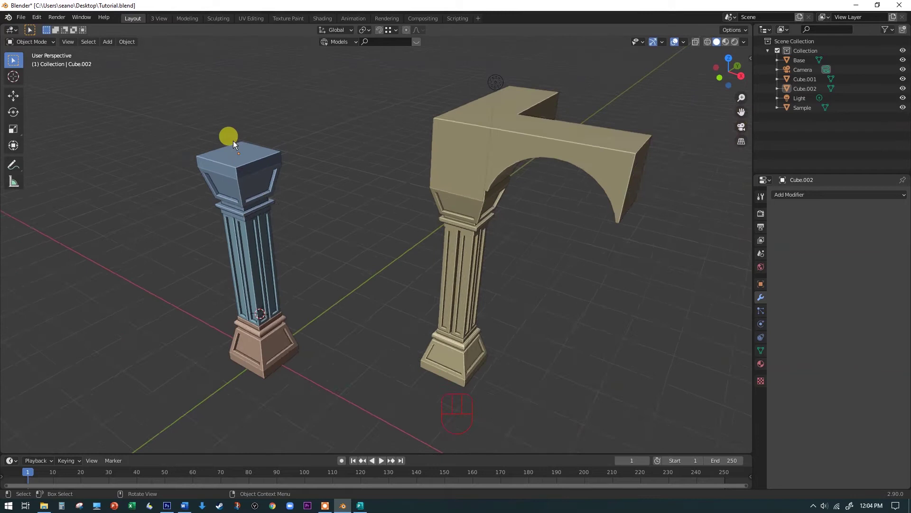
click(240, 160)
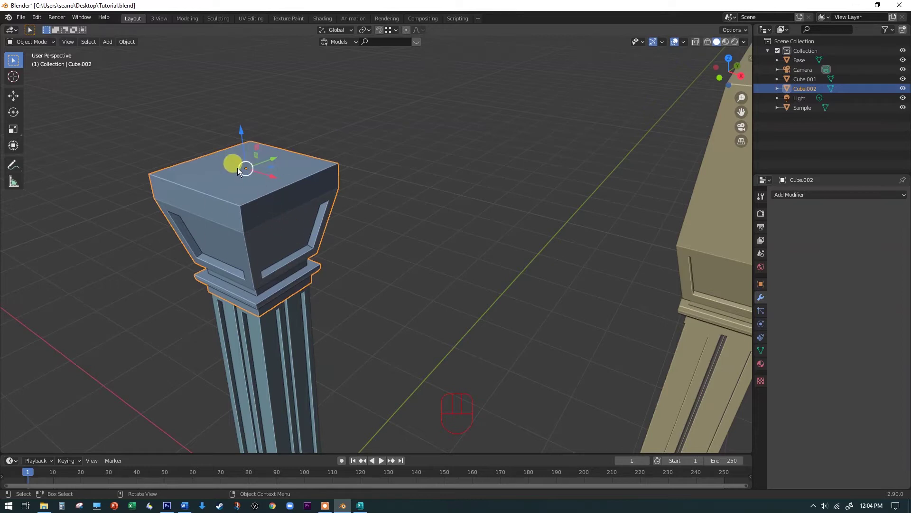
Extrude the capital's top face in place and scale it outward about 1.19 for an overhang
key(Tab)
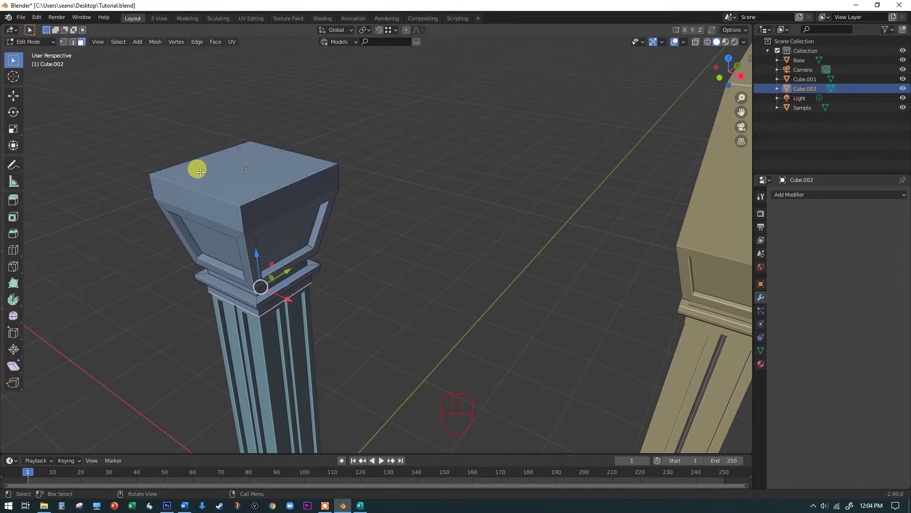
click(203, 172)
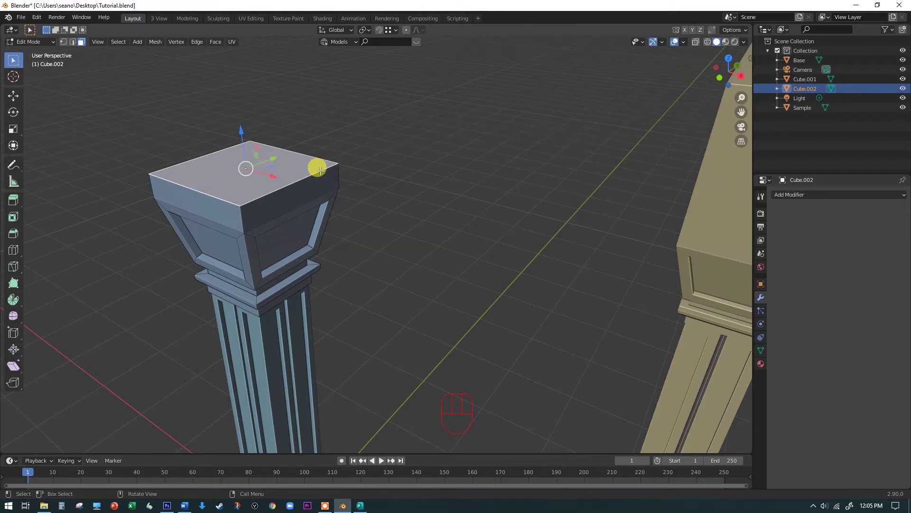
key(e)
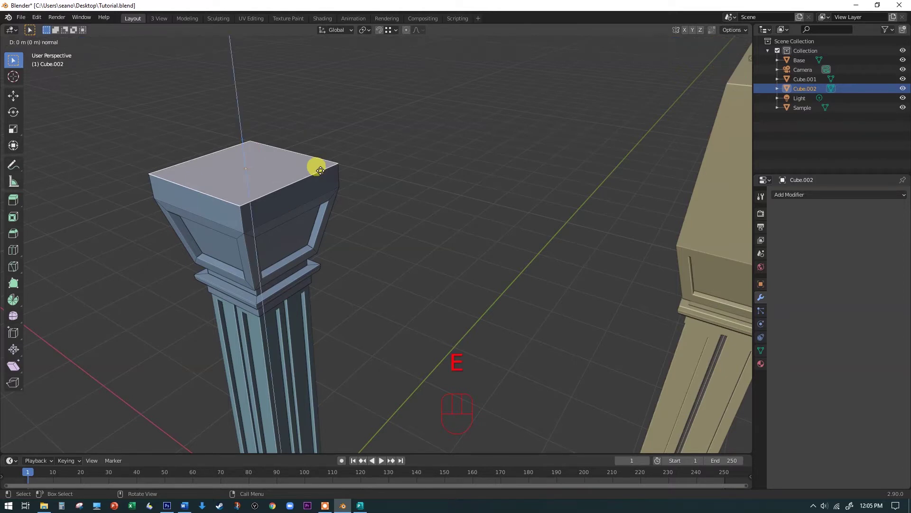
key(Return)
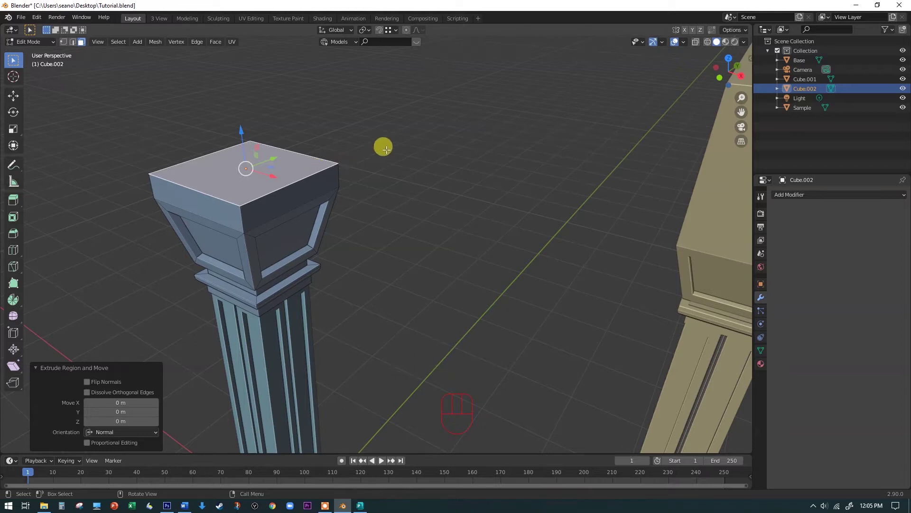
key(s)
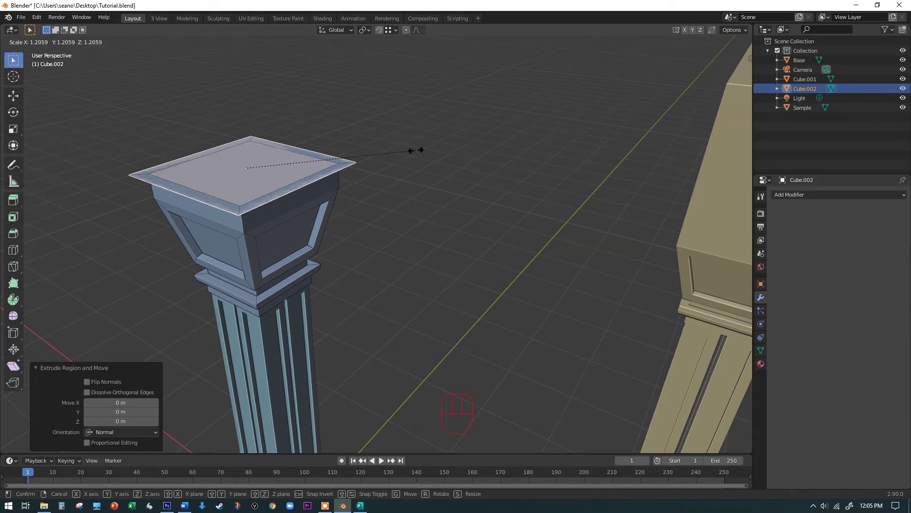
click(416, 150)
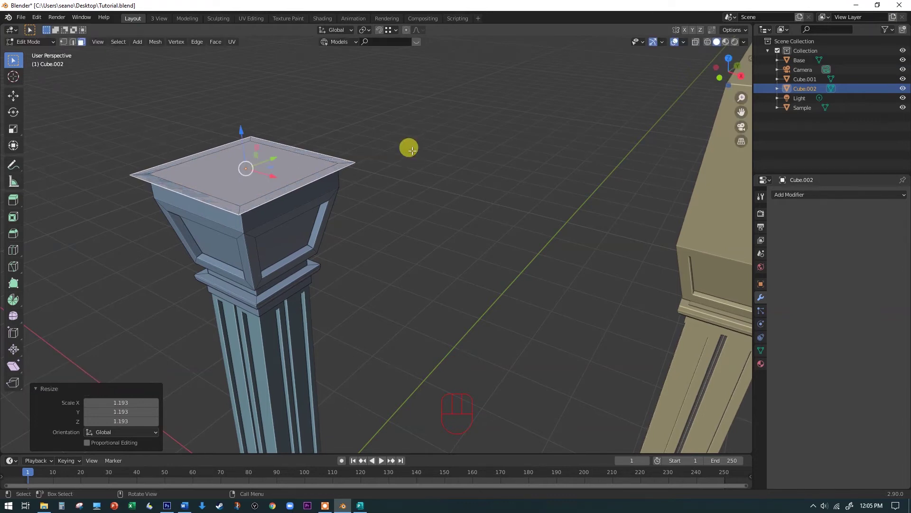
Extrude the widened face upward about 0.117 m into a slab
key(e)
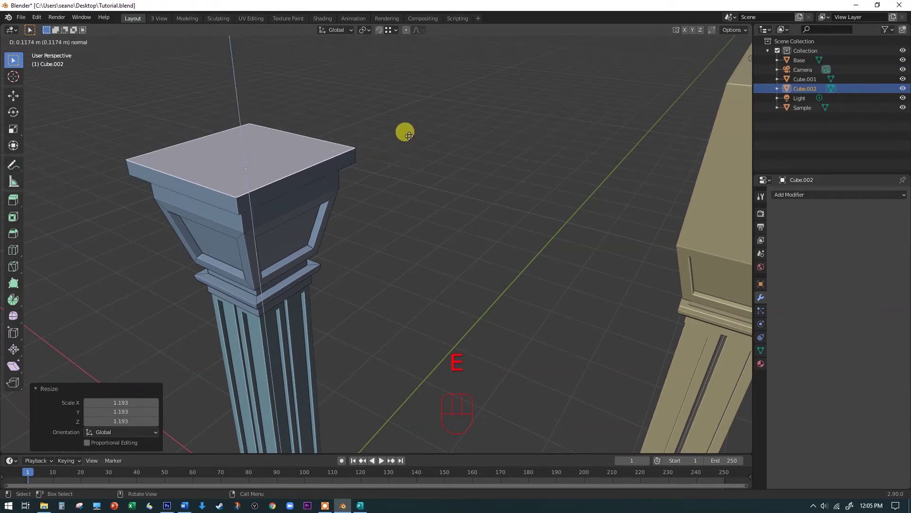
click(411, 135)
drag(387, 257, 388, 215)
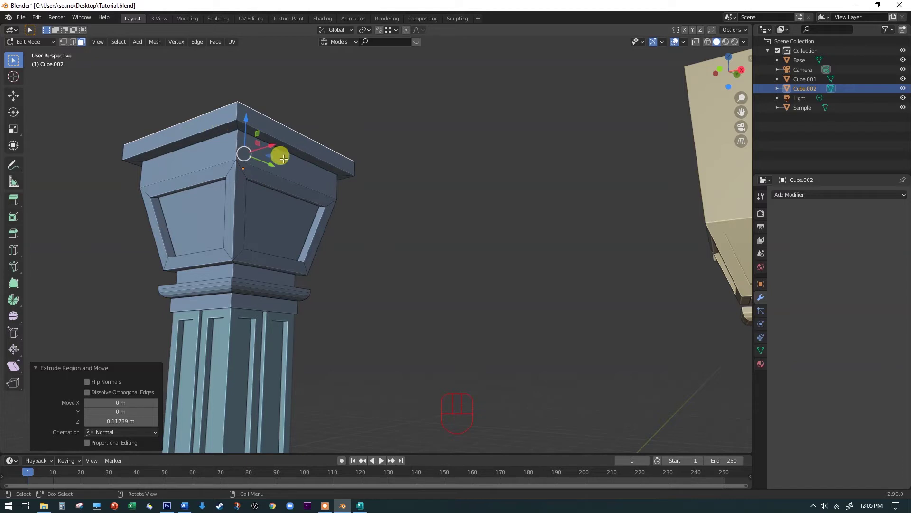
Bevel the slab's lower edge loop with 4 segments at about 0.086 m into a curved molding
key(2)
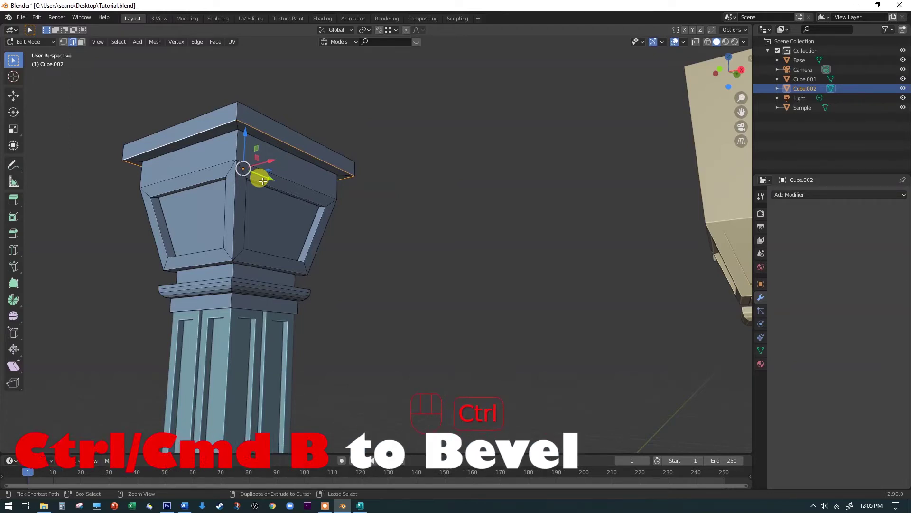
key(ctrl+b)
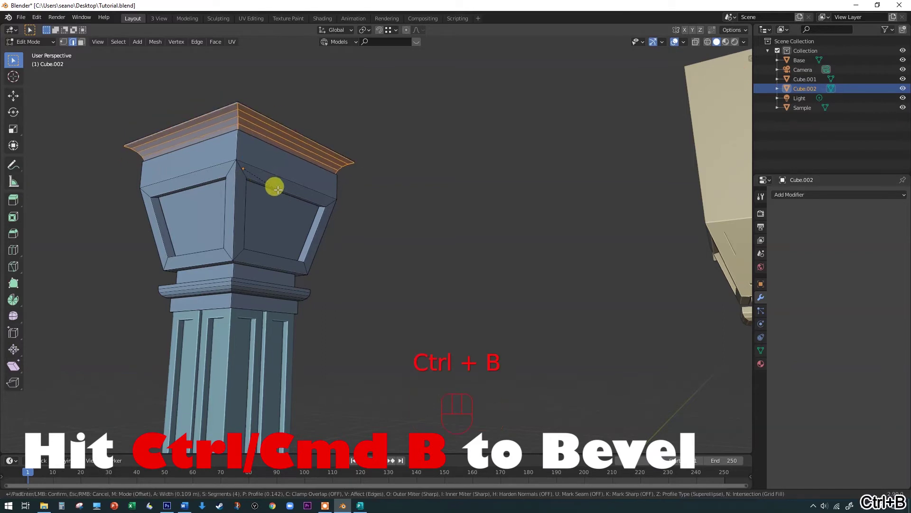
click(279, 184)
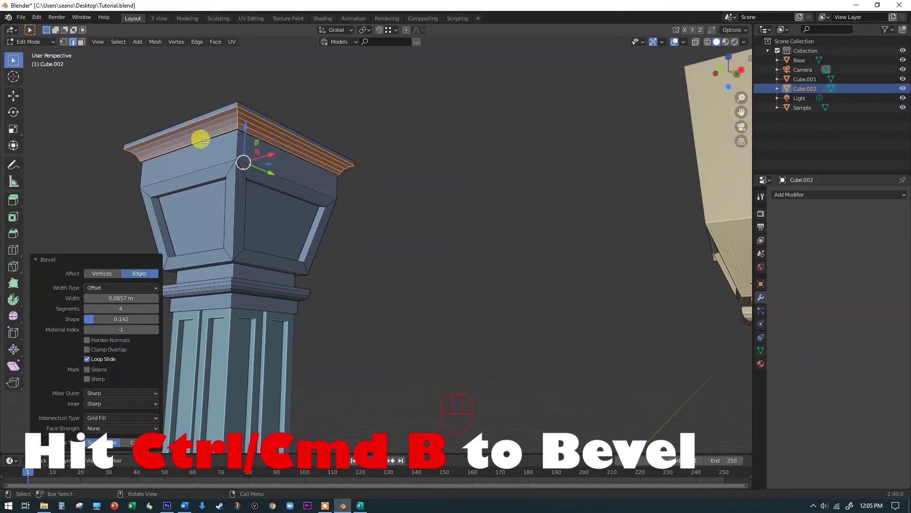
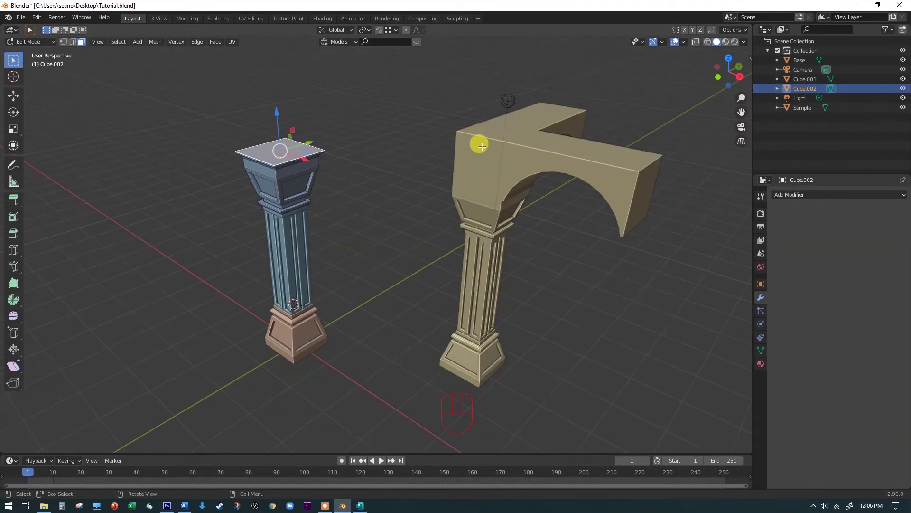
Extrude the capital's top face straight up 1 m into a square block
key(e)
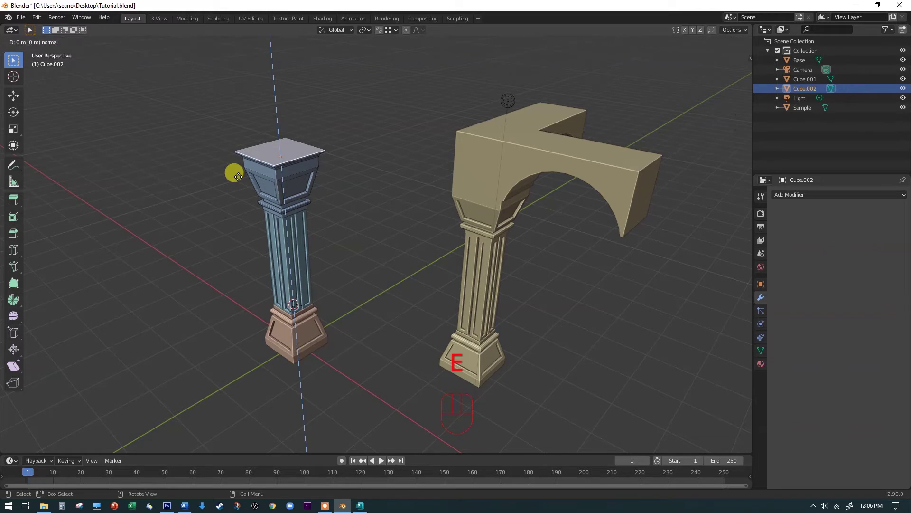
key(1)
click(241, 176)
drag(399, 144, 433, 141)
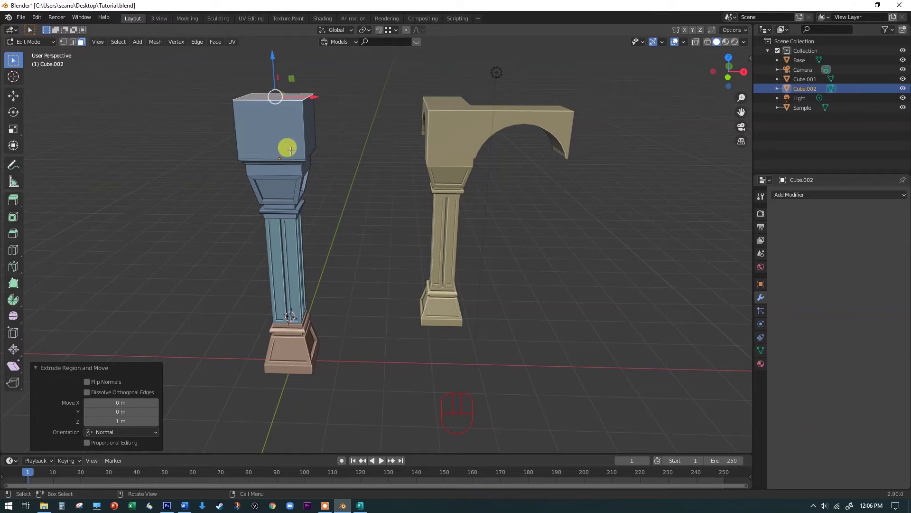
drag(321, 124, 296, 131)
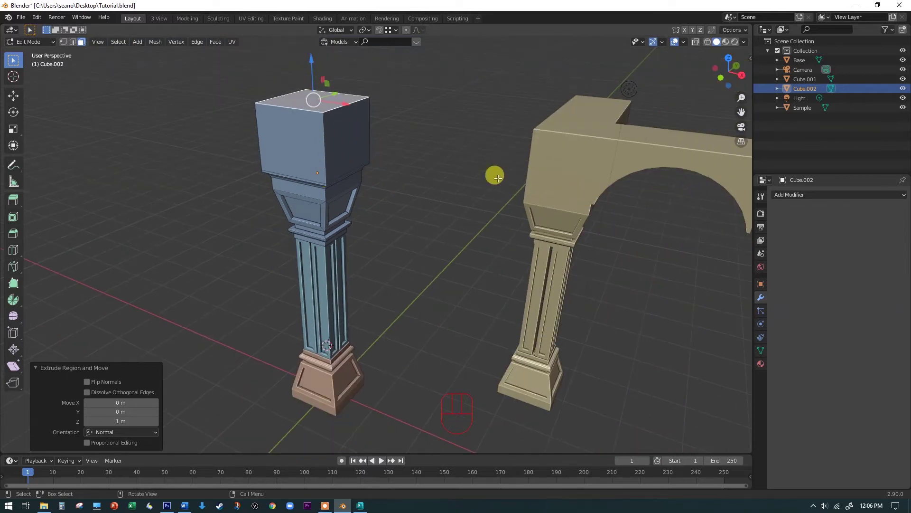
drag(461, 169, 461, 168)
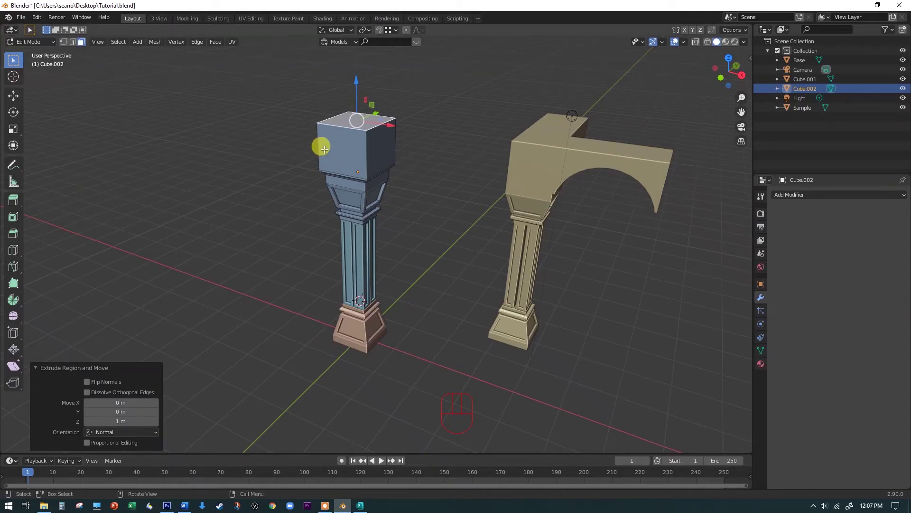
click(329, 149)
drag(426, 145, 225, 147)
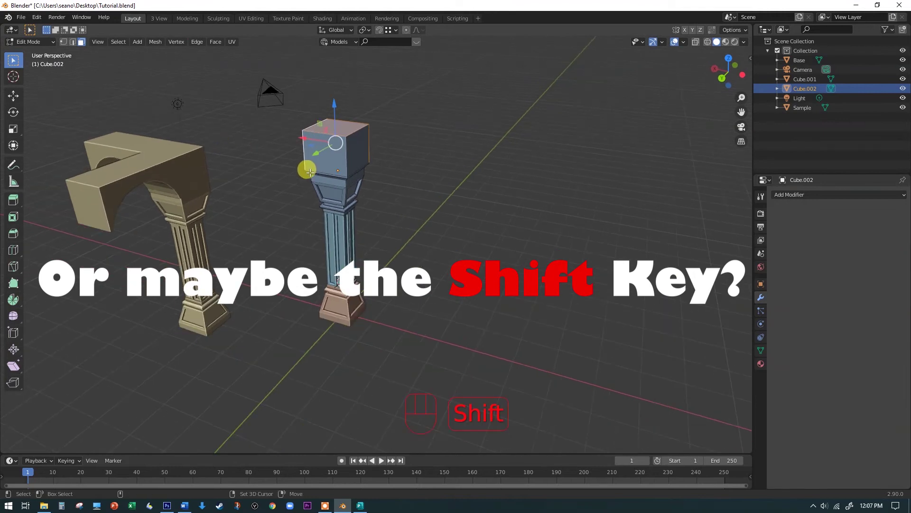
click(357, 153)
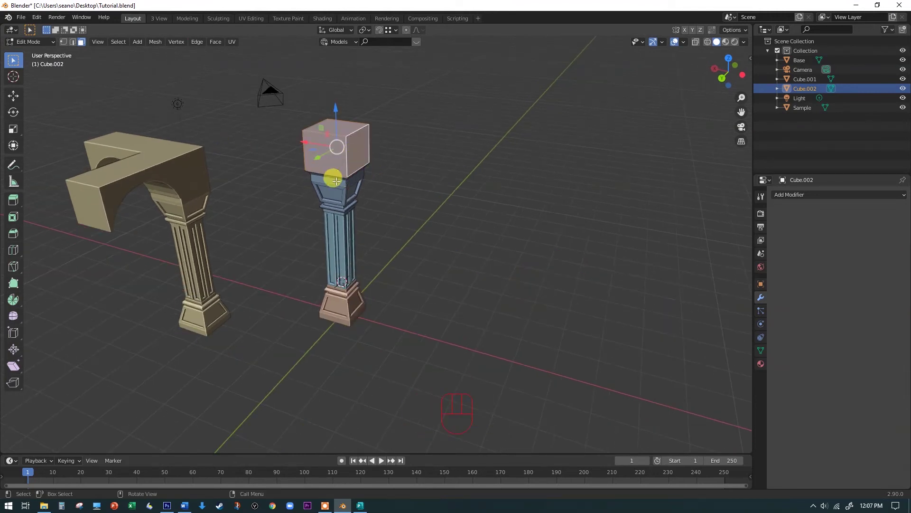
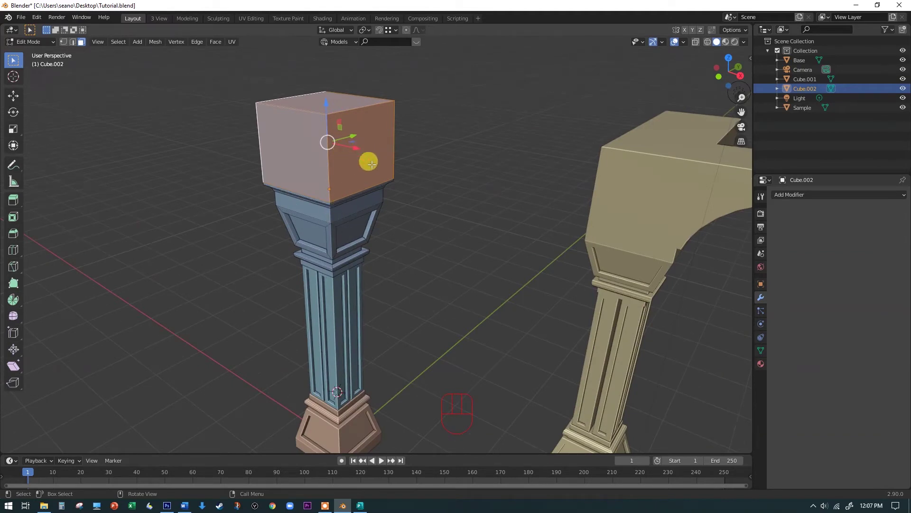
key(y)
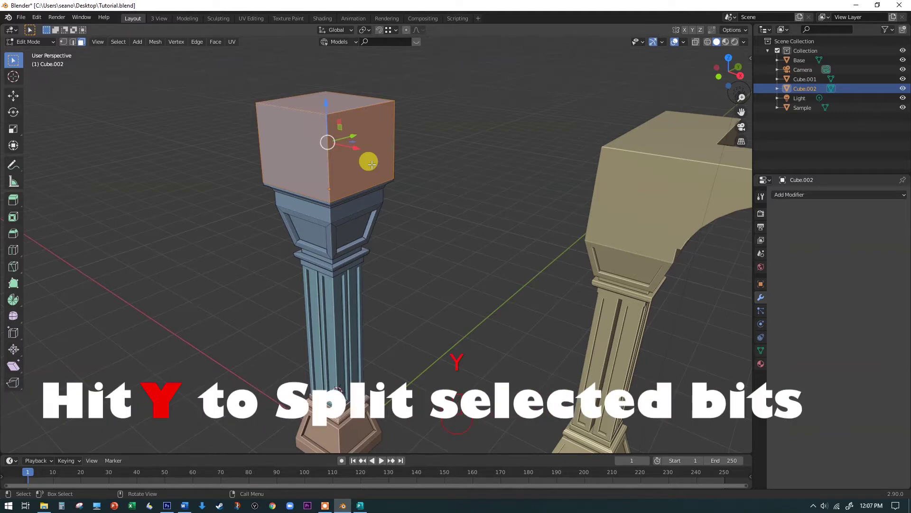
key(g)
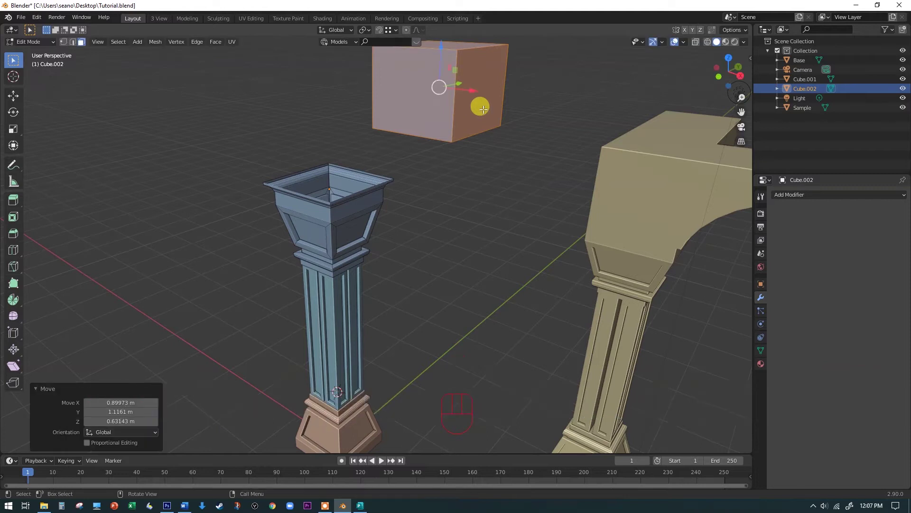
key(ctrl+z)
key(ctrl+z)
key(g)
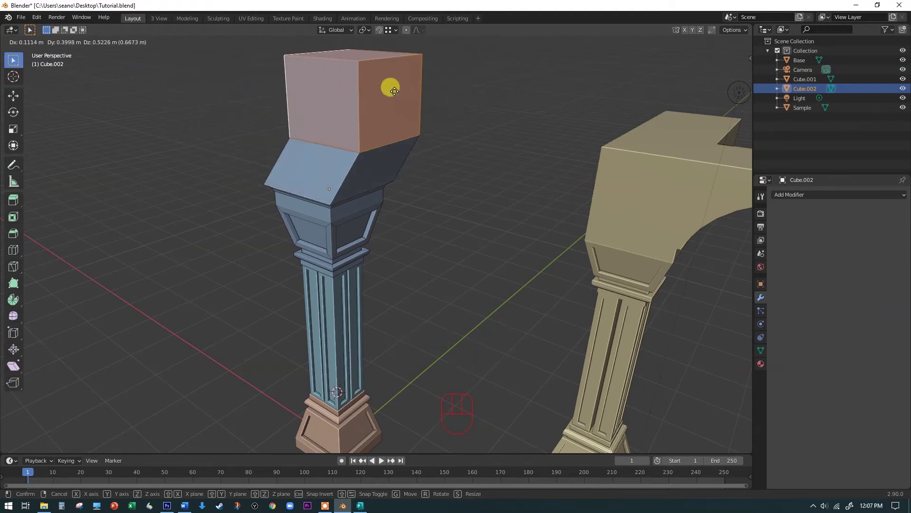
click(397, 91)
key(ctrl+z)
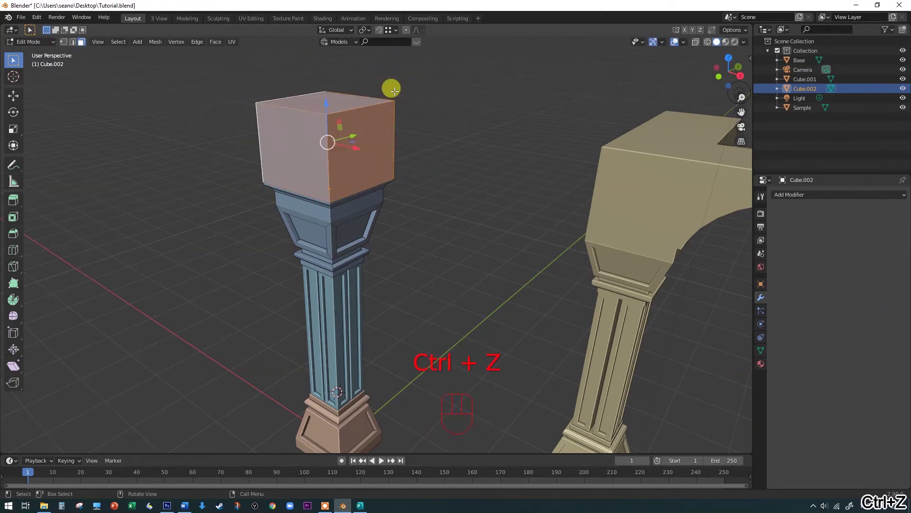
key(y)
key(g)
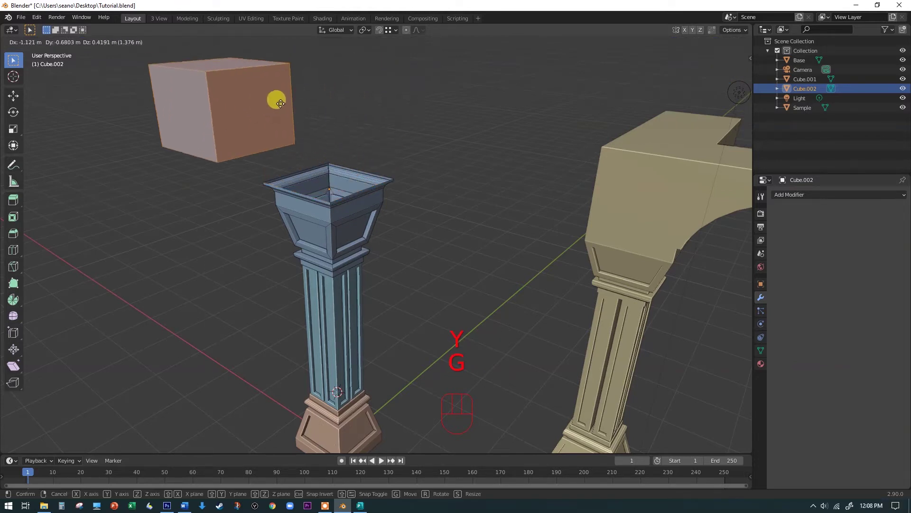
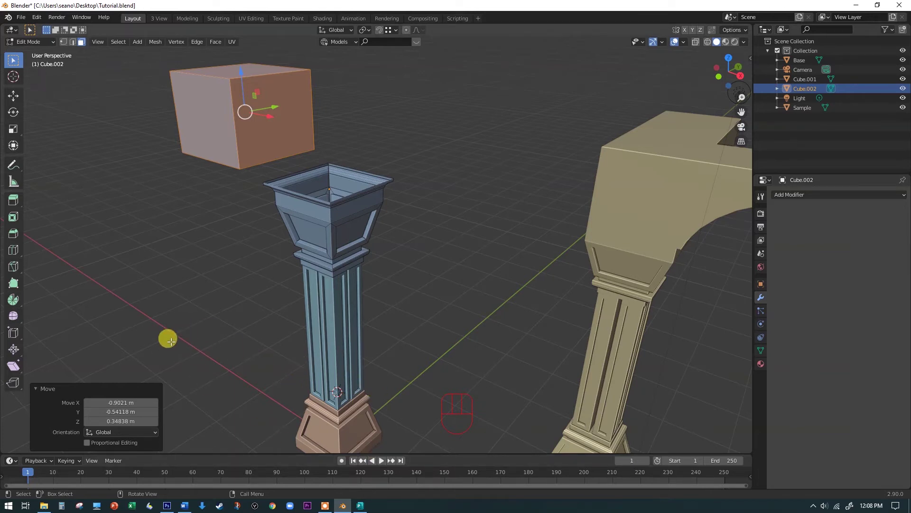
Undo the trial move, deselect the block's faces and hide the Sample object
key(ctrl+z)
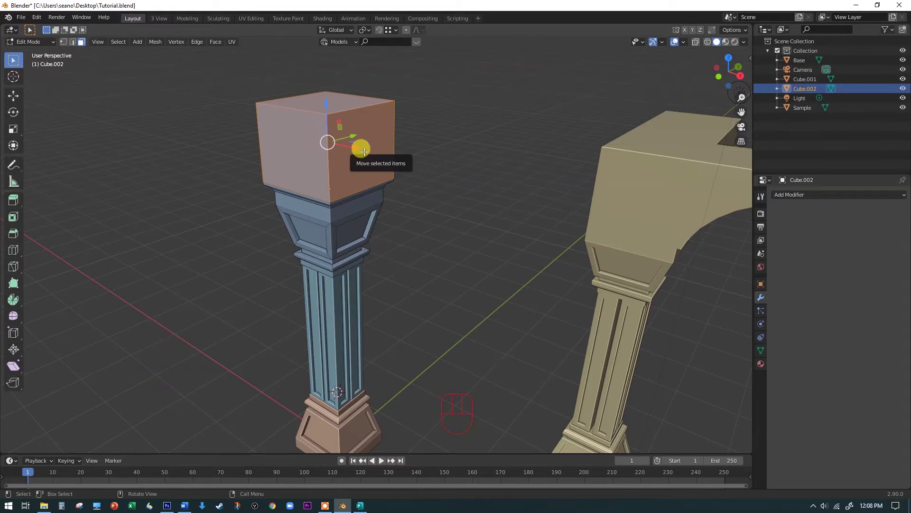
key(p)
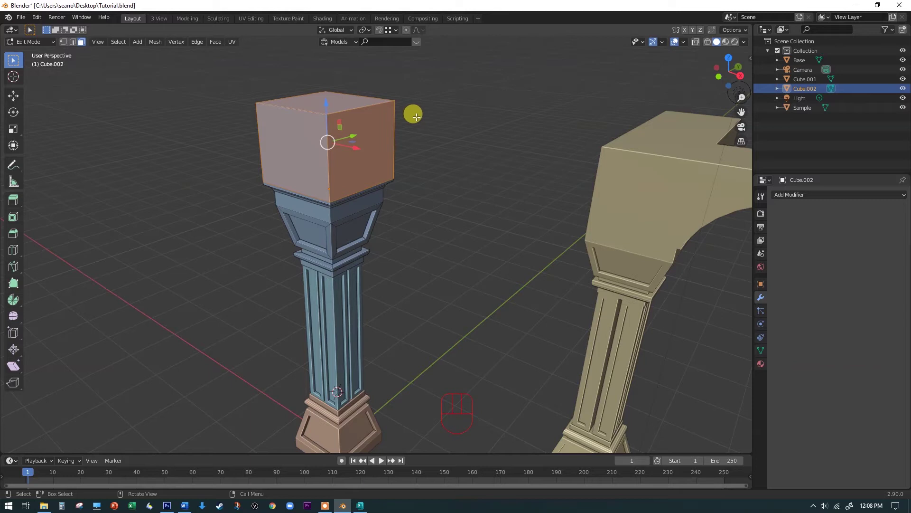
drag(154, 44, 455, 171)
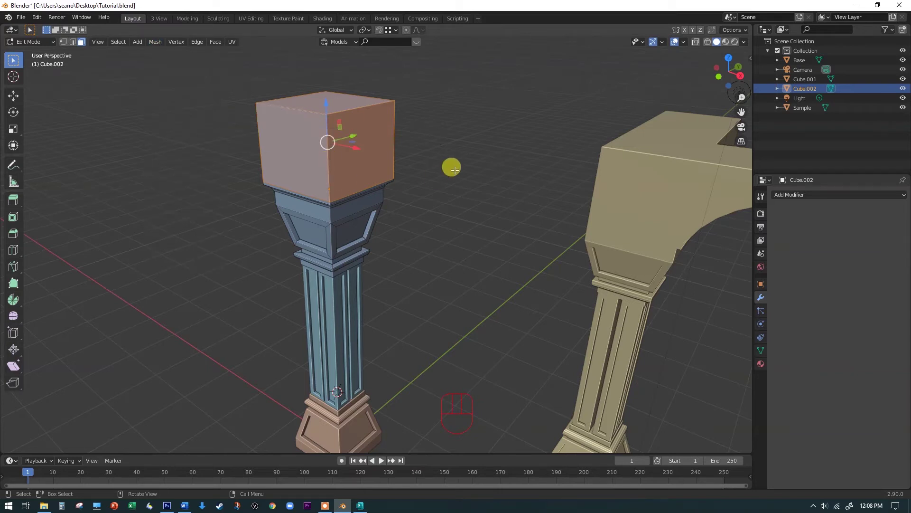
click(457, 170)
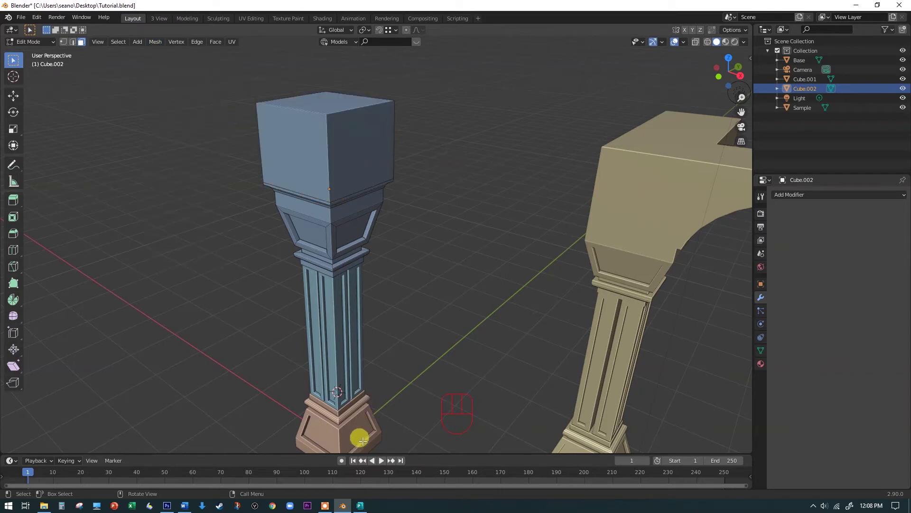
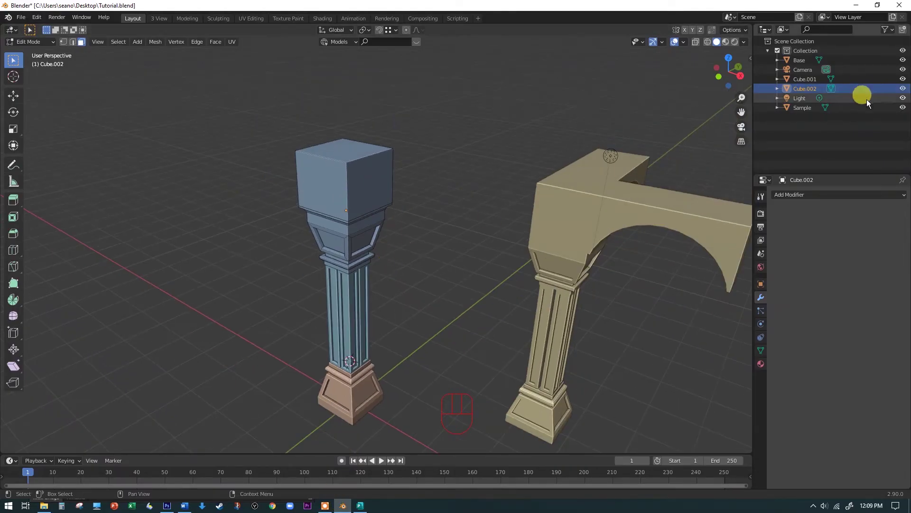
click(906, 106)
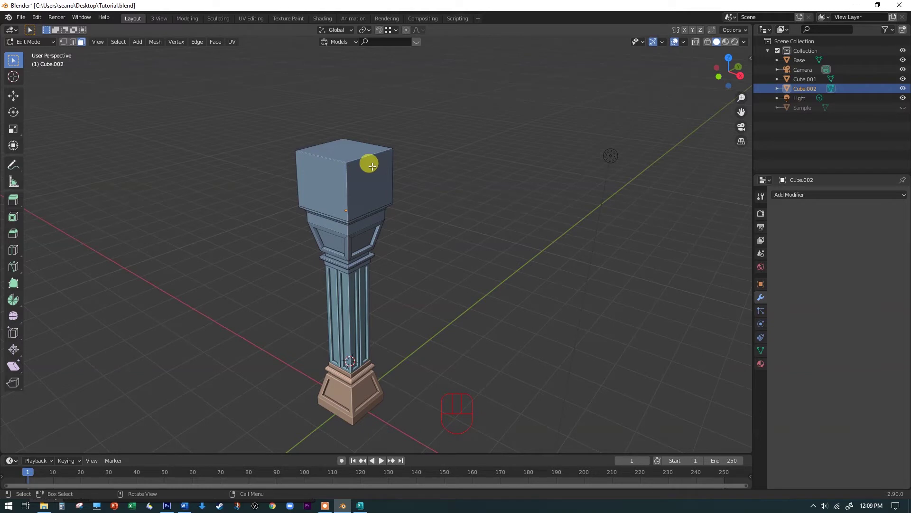
key(Tab)
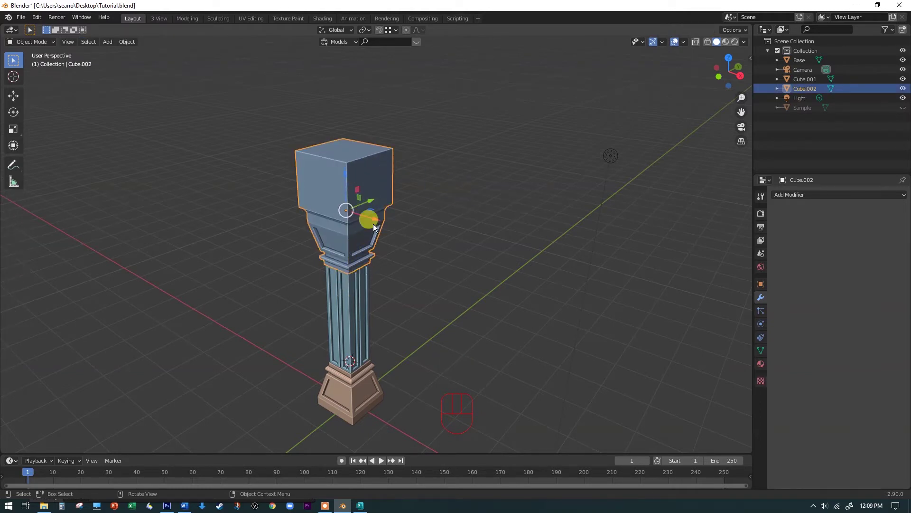
key(Tab)
Extrude both side faces of the block 2 m outward to form a horizontal beam
click(374, 183)
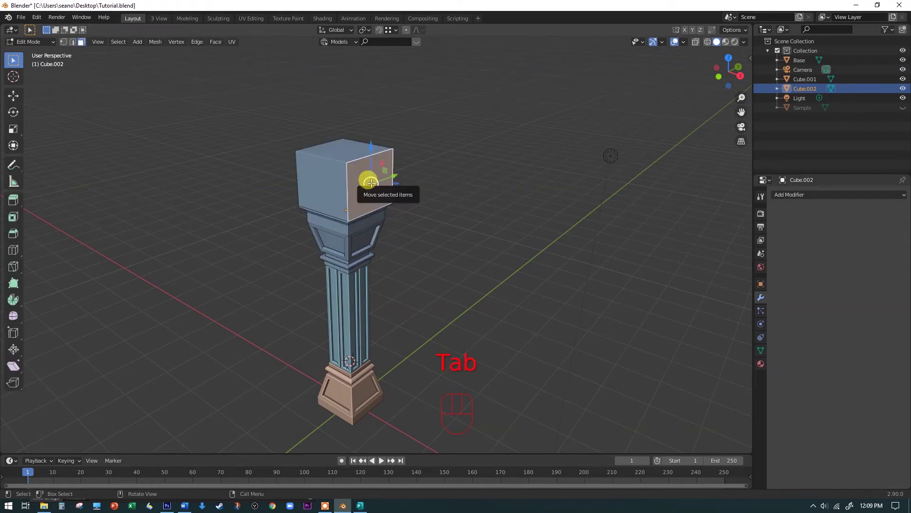
key(e)
key(2)
key(Return)
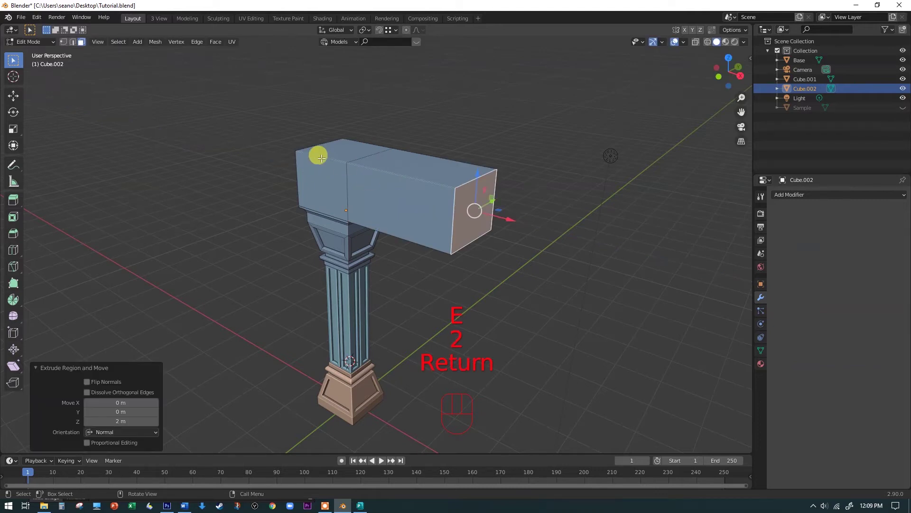
click(315, 164)
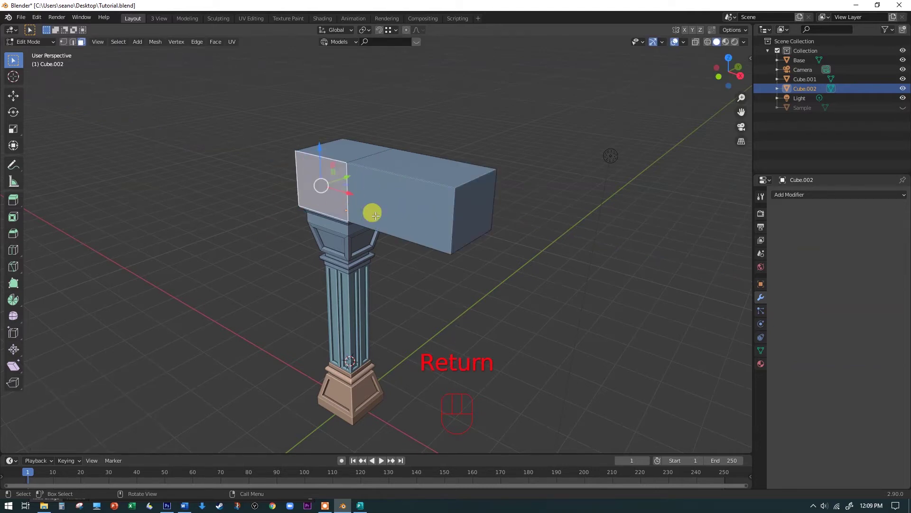
key(e)
key(2)
key(Return)
drag(498, 268, 459, 268)
drag(489, 262, 510, 263)
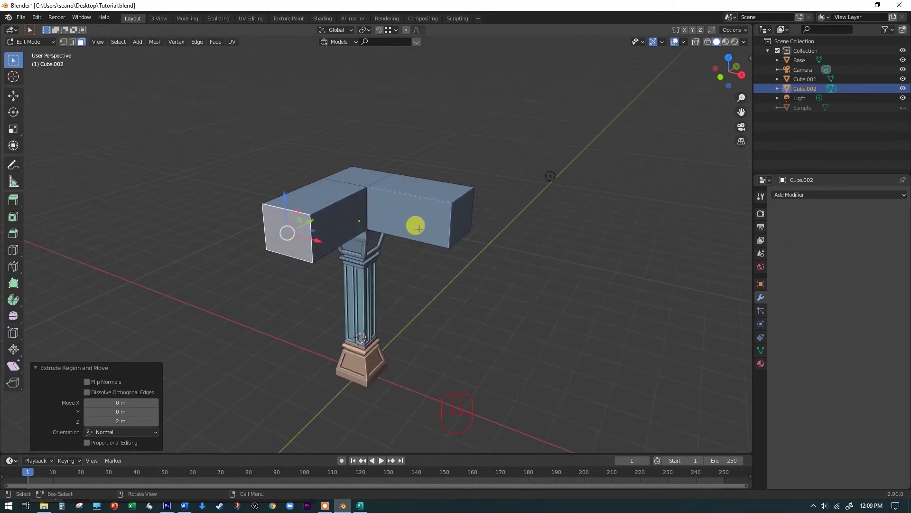
click(421, 229)
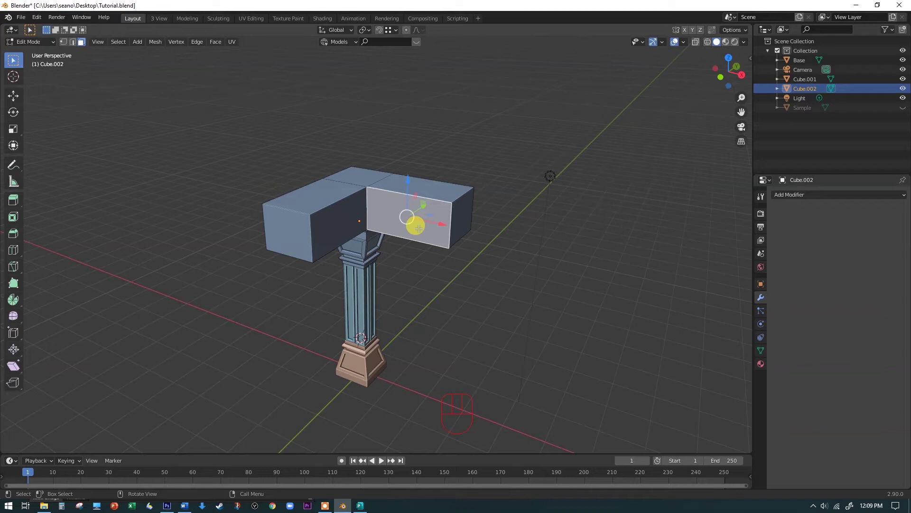
Cancel the snap menu, return to Object Mode and toggle Sample's visibility while inspecting the scene
key(shift+s)
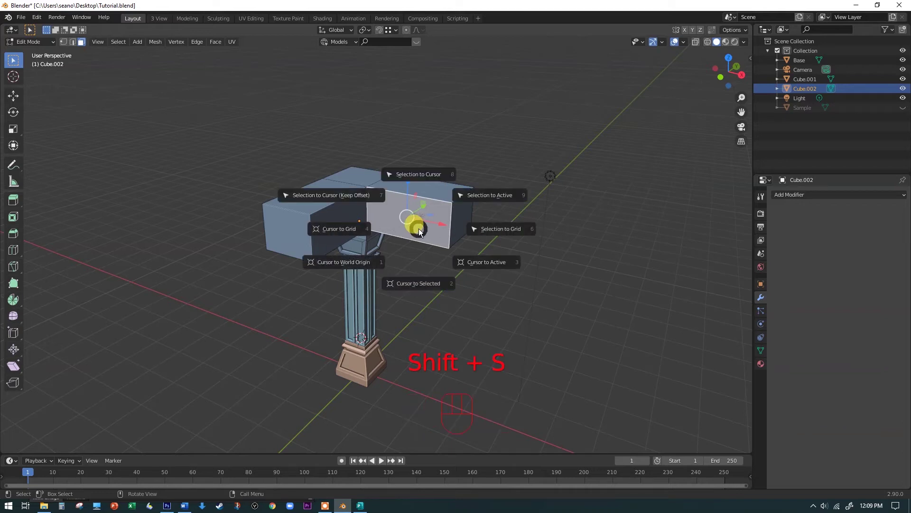
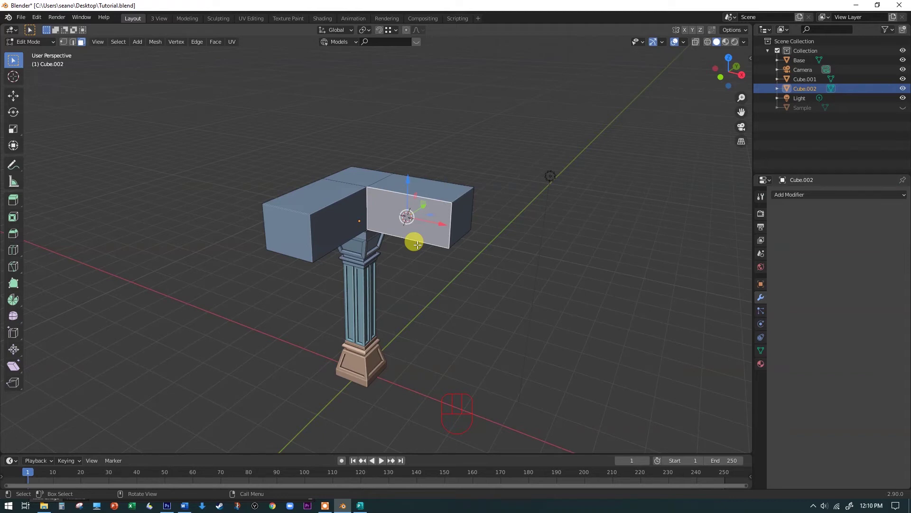
key(Tab)
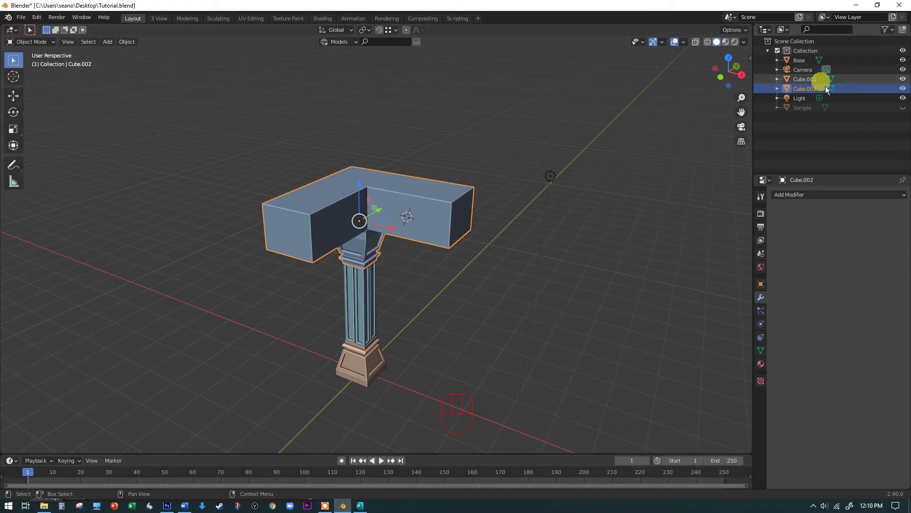
click(907, 109)
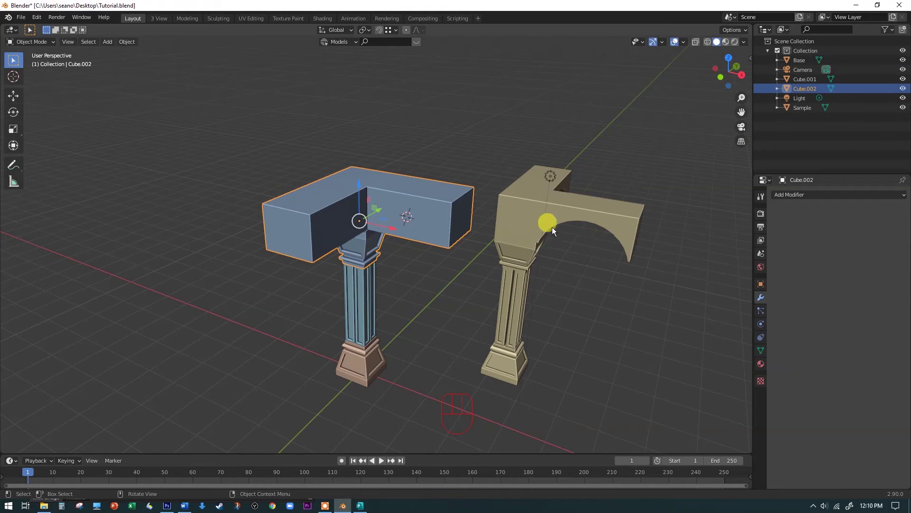
drag(585, 252, 578, 235)
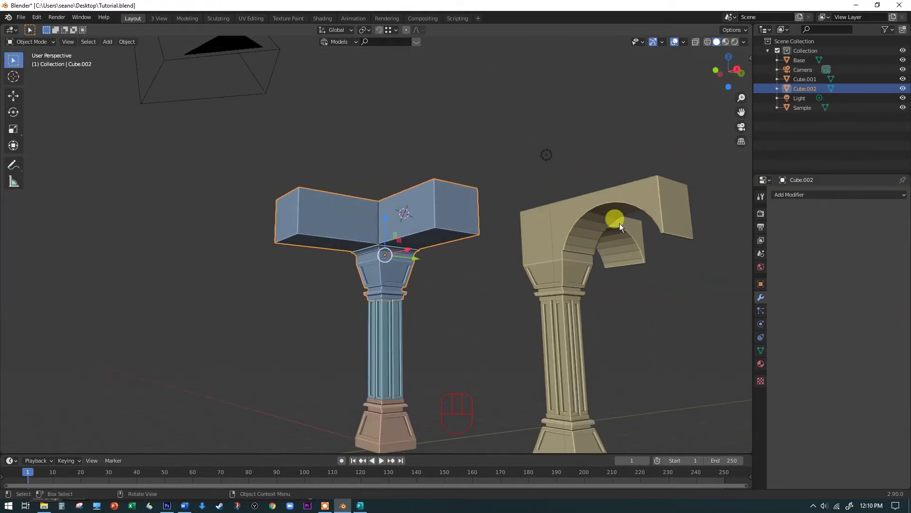
drag(627, 239, 625, 272)
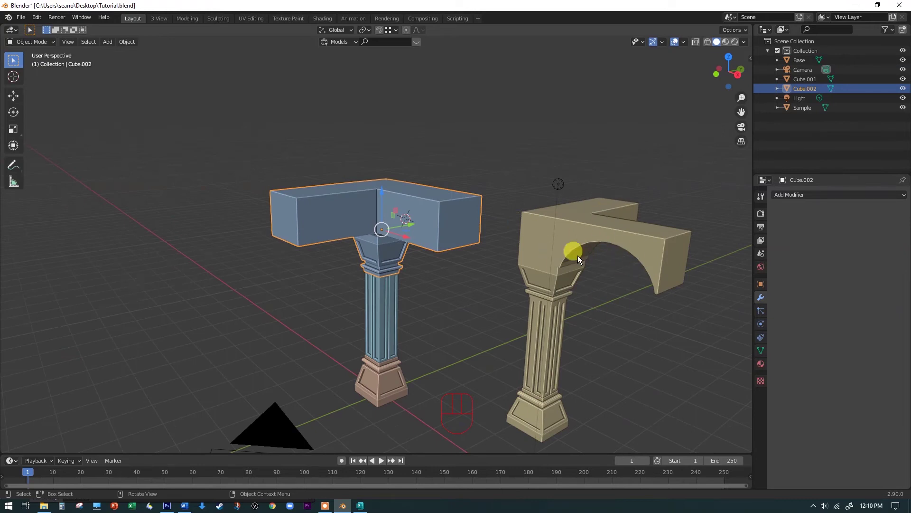
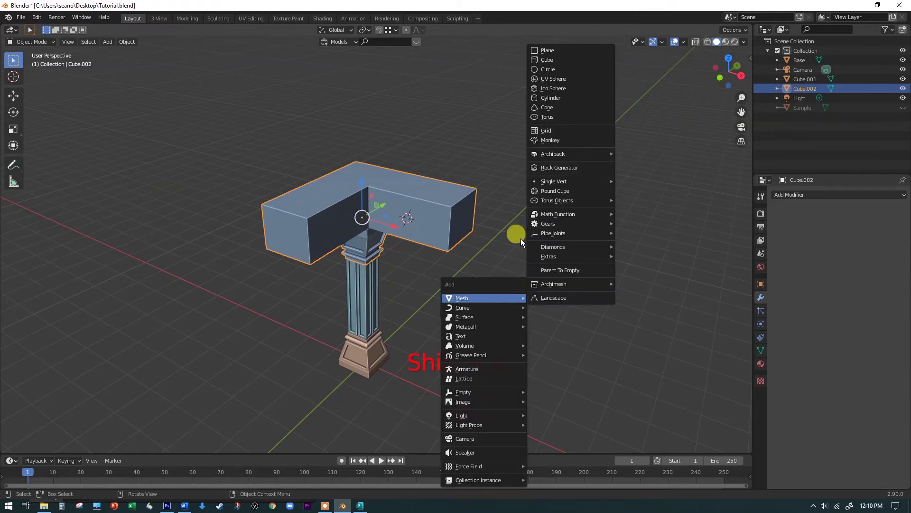
Add a mesh cylinder and rotate it 90° about X to lie on its side
key(shift+a)
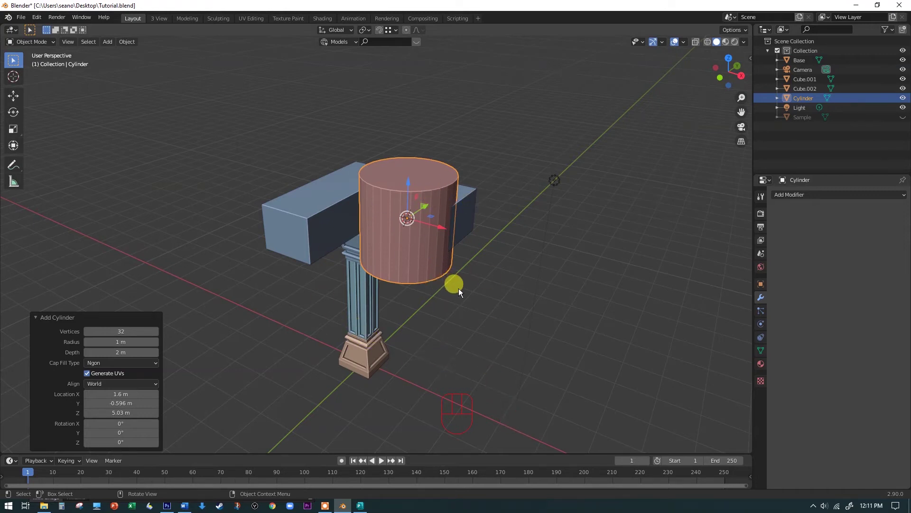
key(r)
key(x)
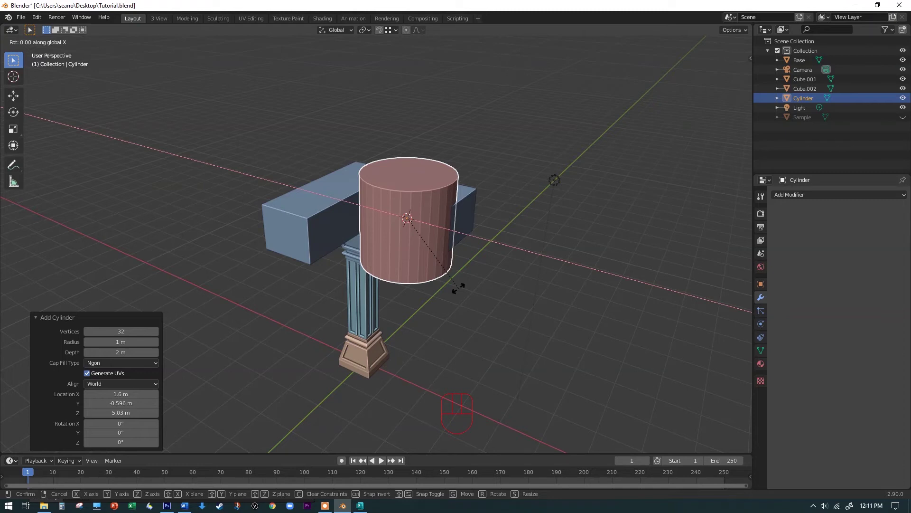
key(9)
key(0)
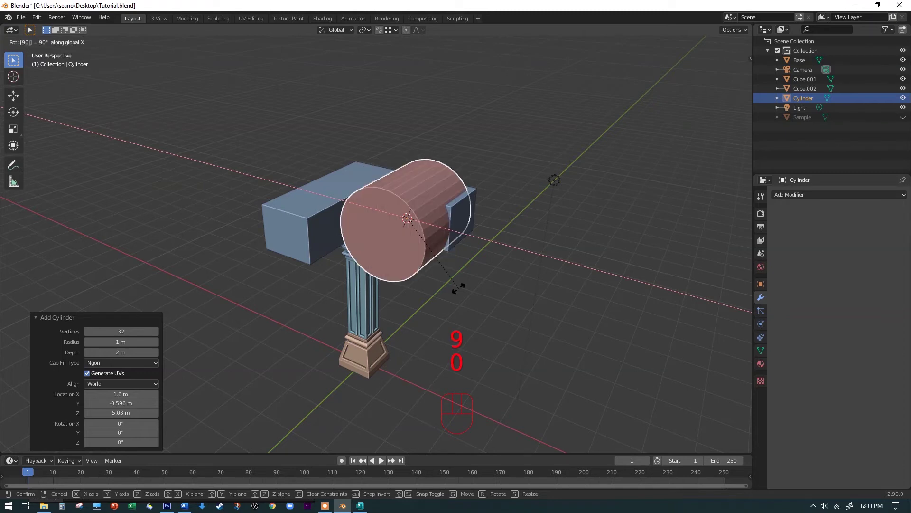
key(Return)
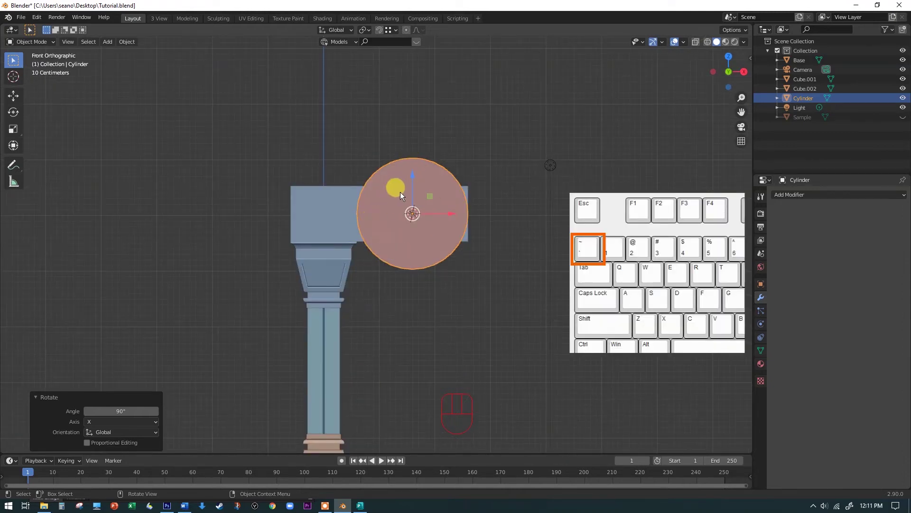
Lower the cylinder toward the beam and slide it along Y over the capital
drag(413, 180, 421, 226)
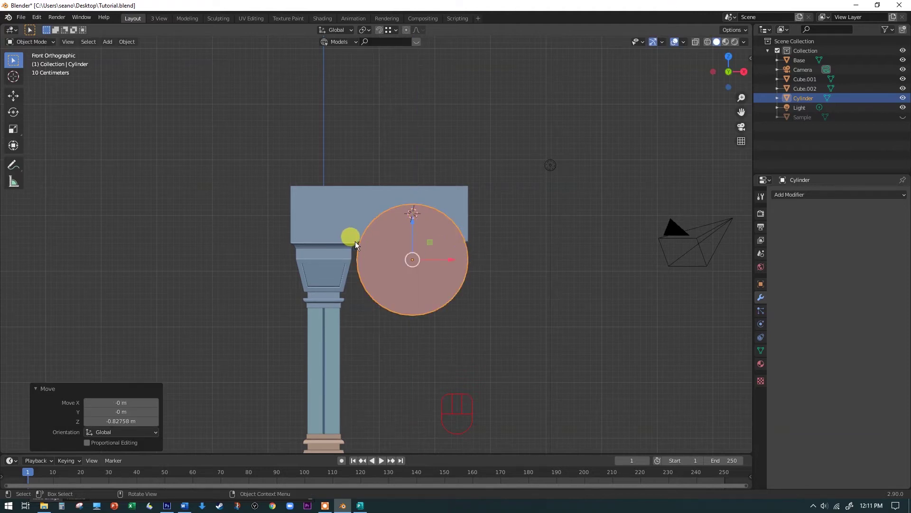
drag(479, 256, 440, 283)
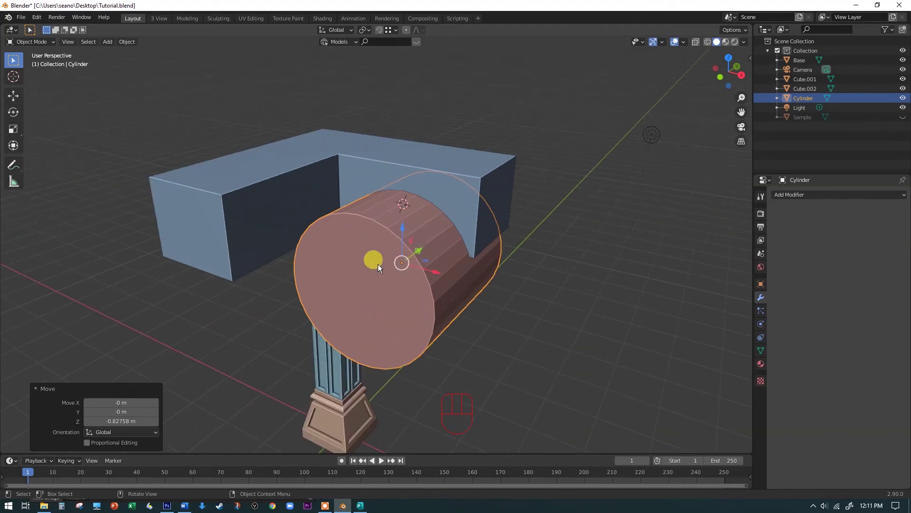
drag(460, 256, 379, 252)
drag(406, 259, 406, 245)
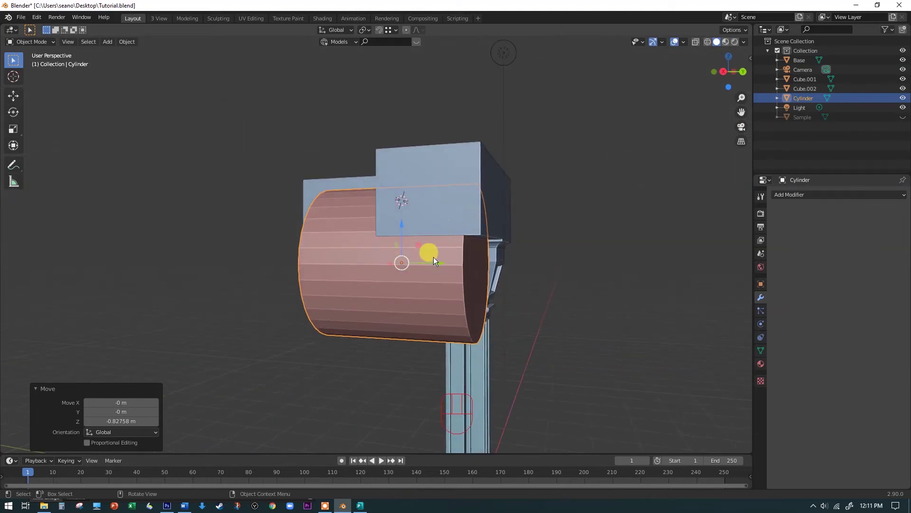
drag(438, 266, 472, 269)
drag(450, 262, 456, 323)
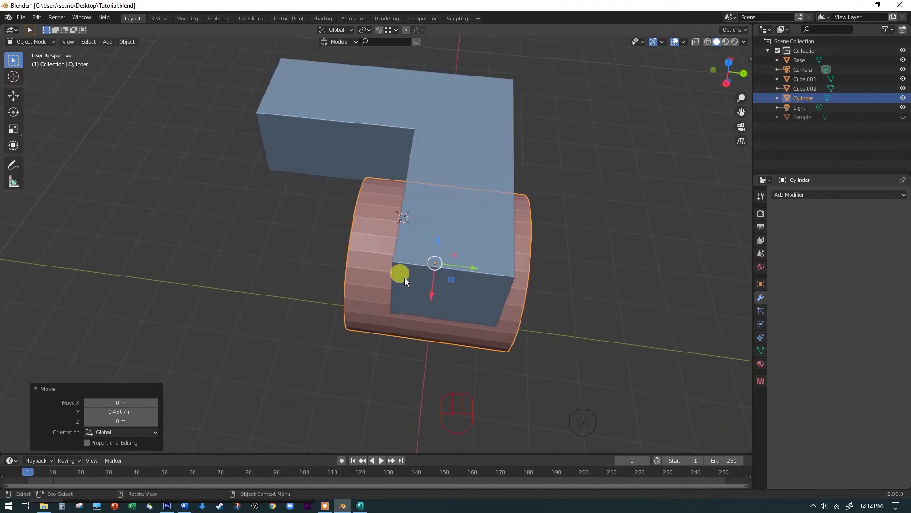
In front view set the cylinder's top just below the beam's upper edge, then check from above
key(KP_1)
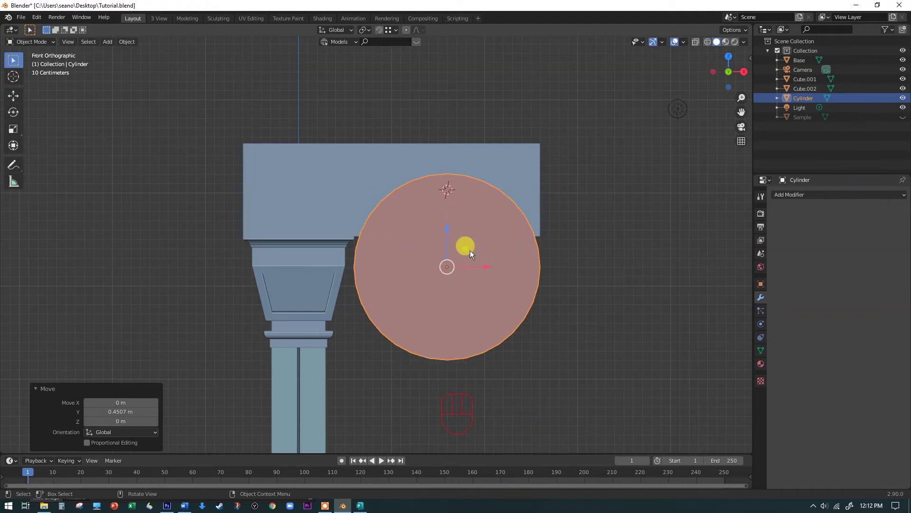
drag(450, 214, 454, 199)
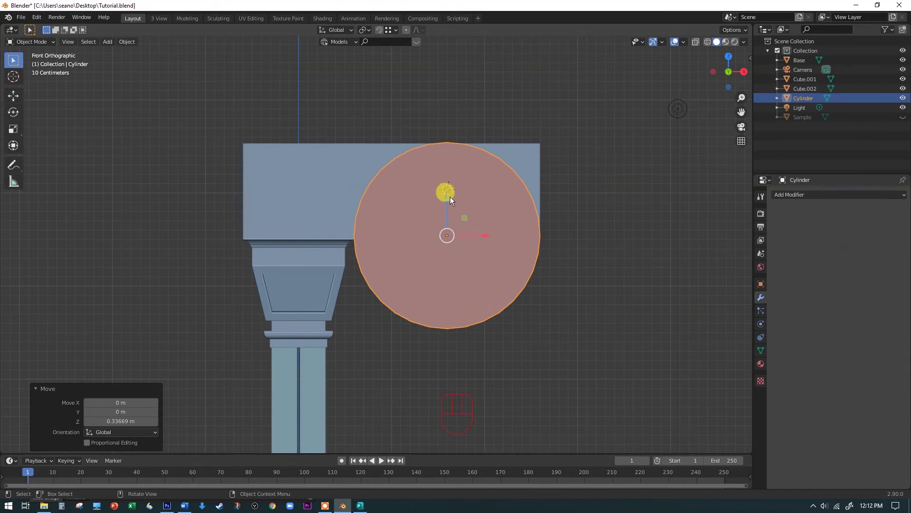
drag(449, 201, 446, 219)
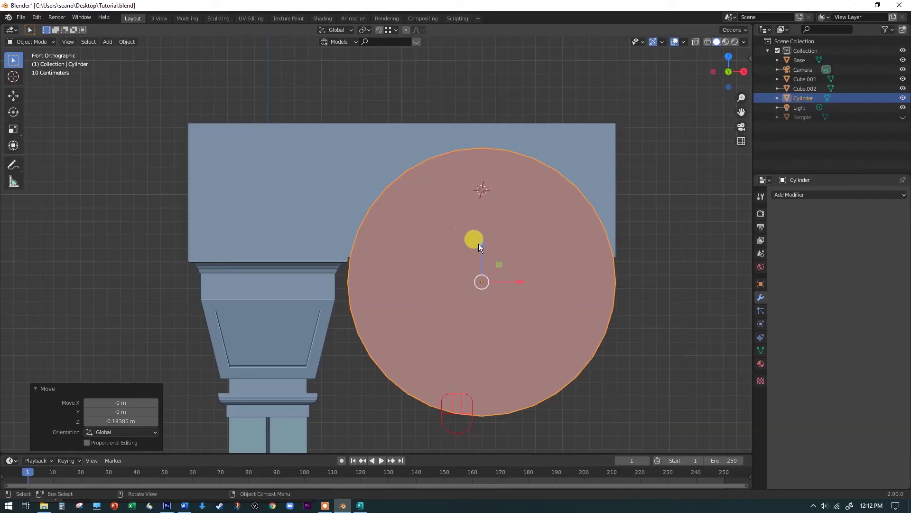
drag(484, 247, 484, 247)
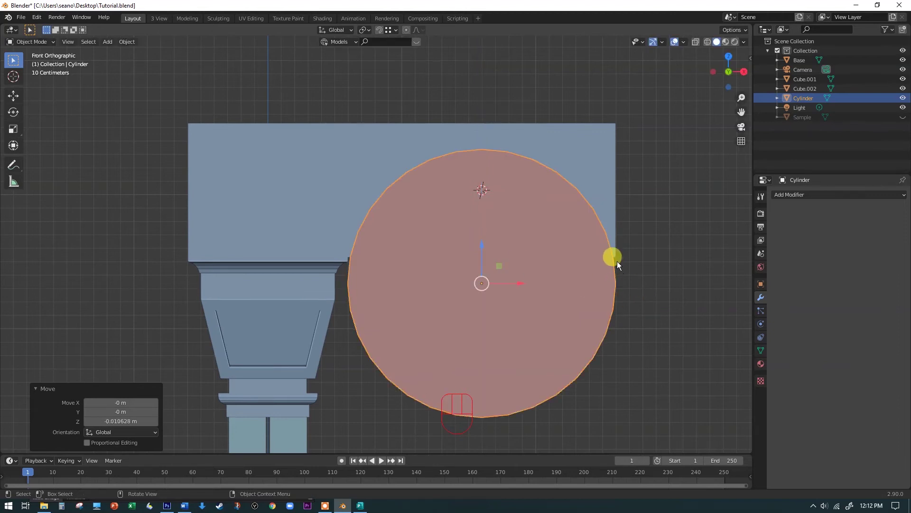
drag(643, 248, 550, 283)
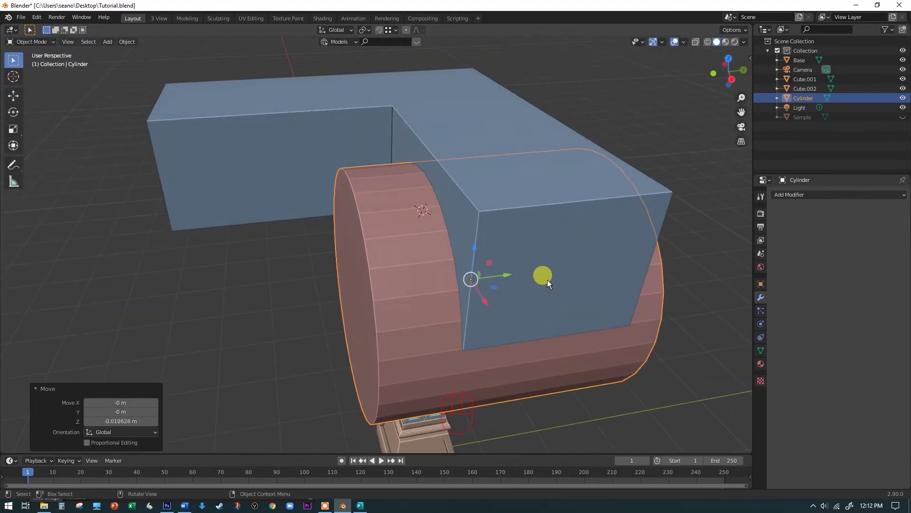
key(KP_7)
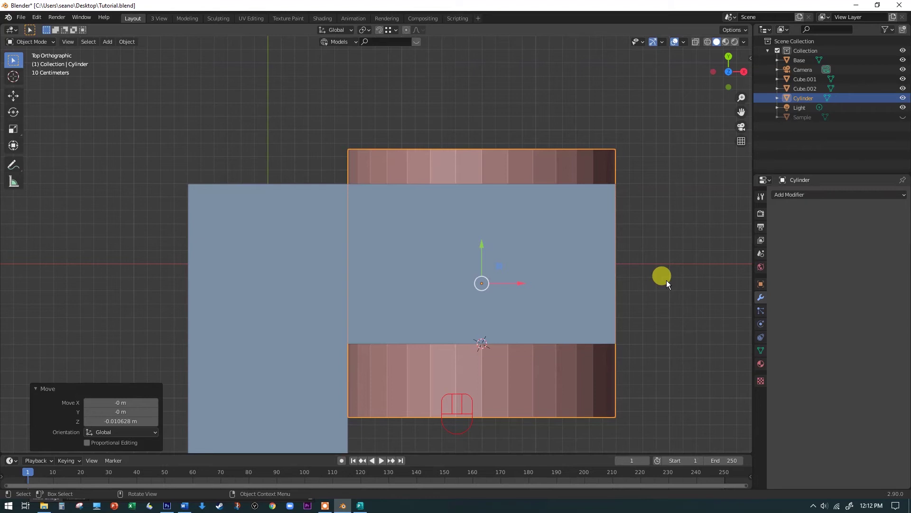
Duplicate the cylinder's geometry in Edit Mode and rotate the copy 90°
key(Tab)
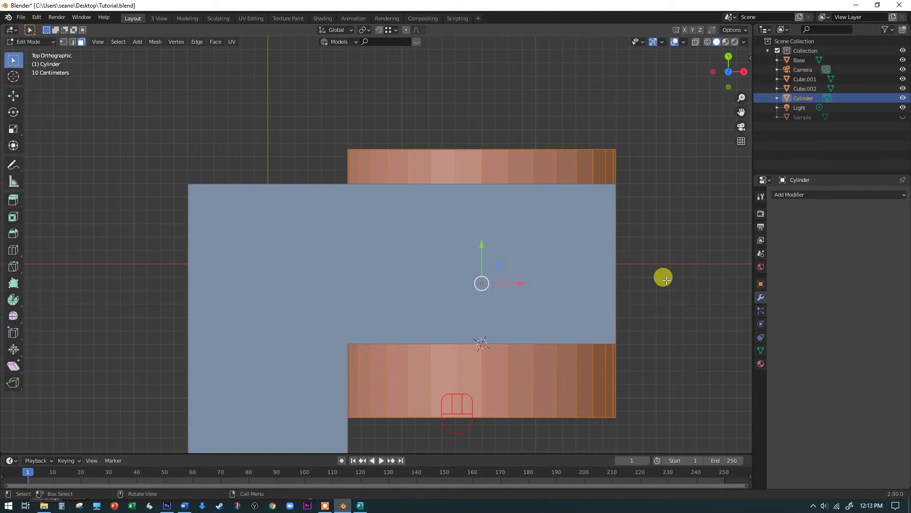
key(shift+d)
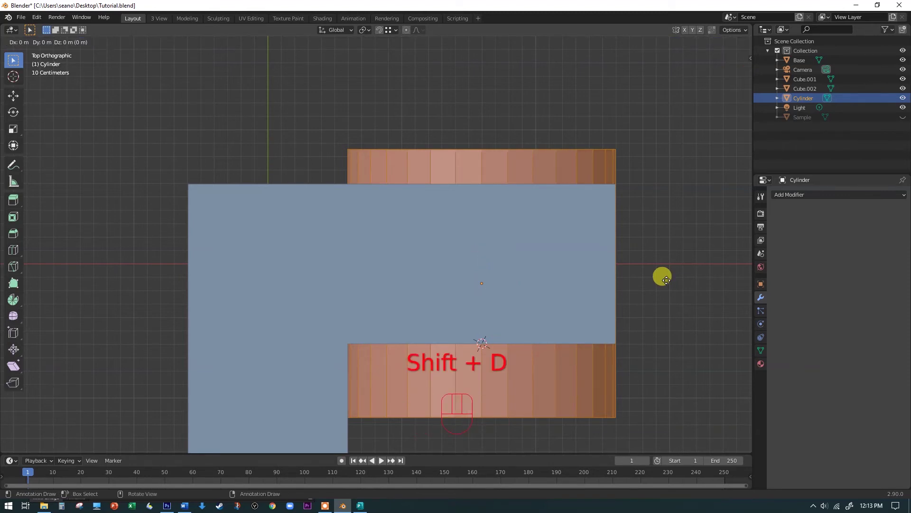
key(Return)
key(r)
key(9)
key(0)
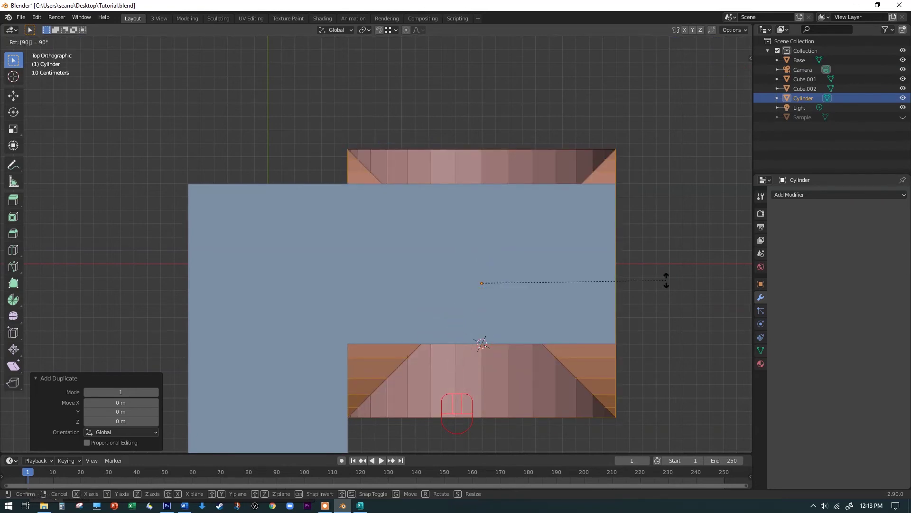
key(Return)
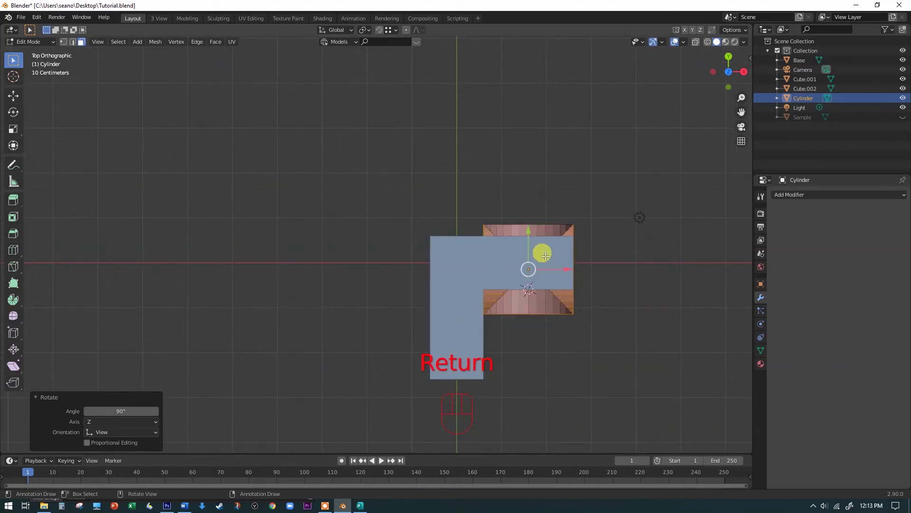
Move the rotated copy along Y into the beam's other arm using side views
drag(543, 251, 479, 311)
key(KP_3)
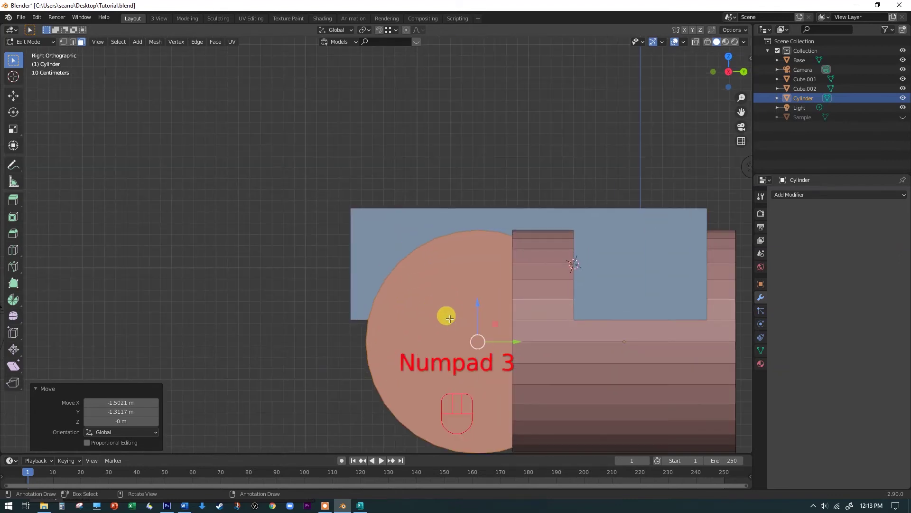
key(KP_9)
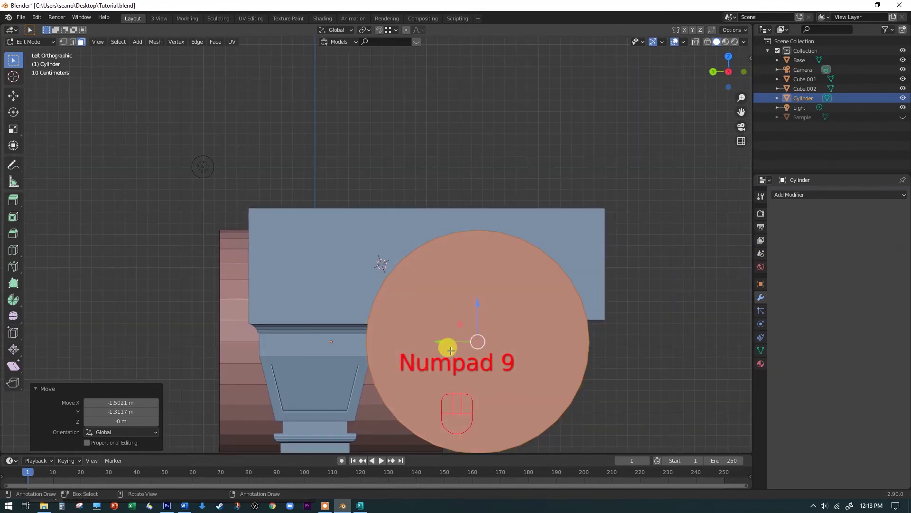
drag(439, 339, 456, 339)
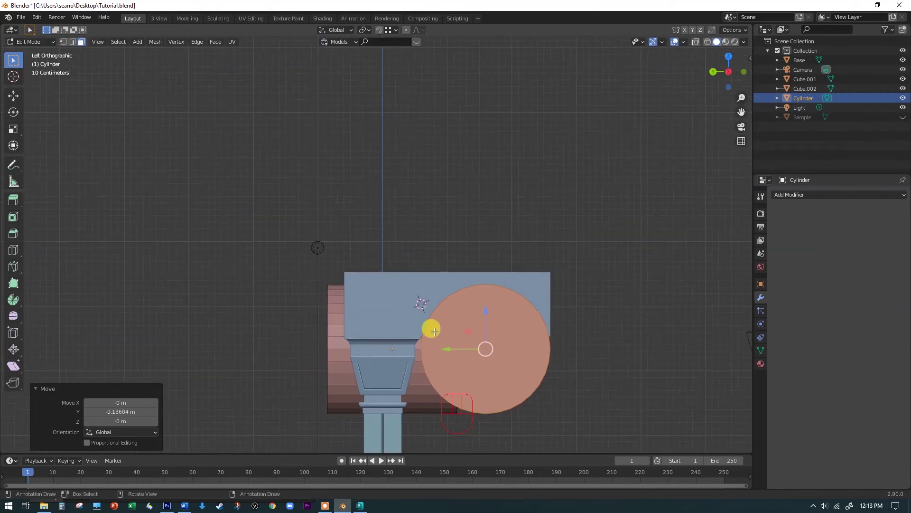
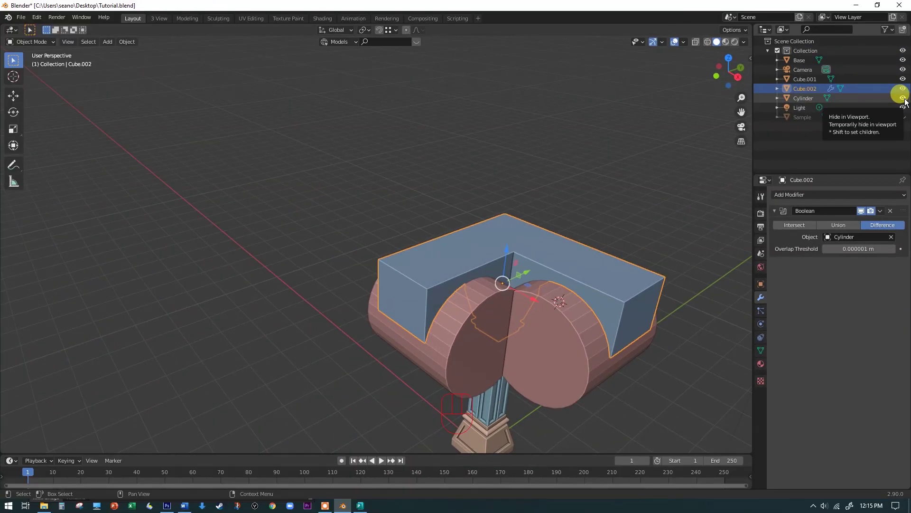
Toggle the cylinder's visibility to preview the arched cut in the beam
click(908, 103)
click(907, 103)
click(907, 103)
drag(474, 215, 503, 196)
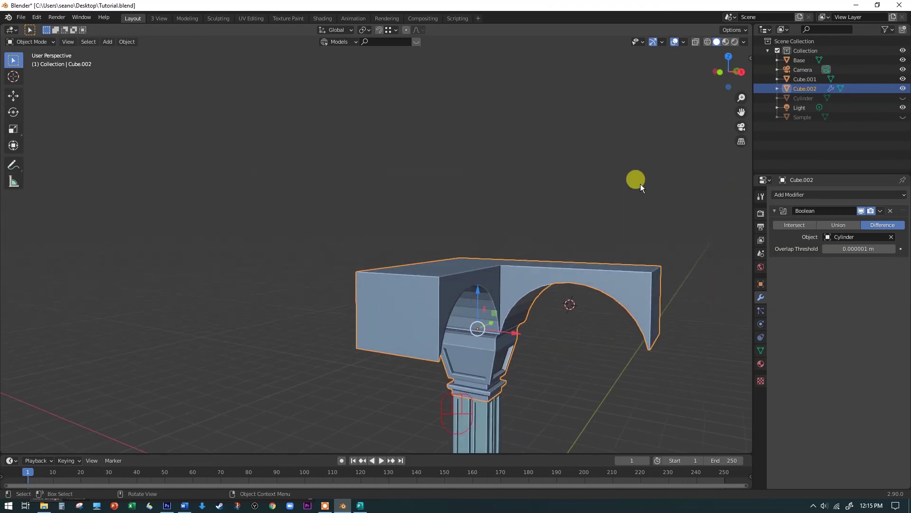
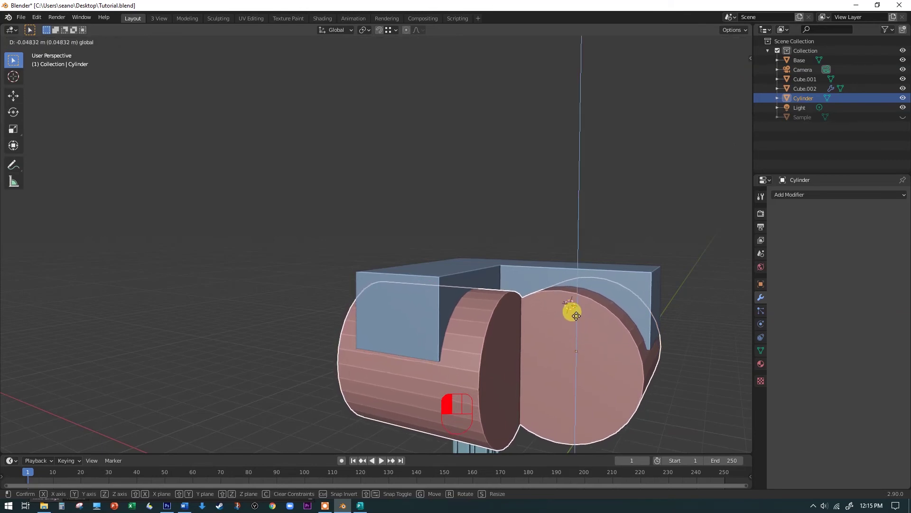
Show the cylinder again and lower it about 0.074 m along Z to deepen the arch
click(904, 103)
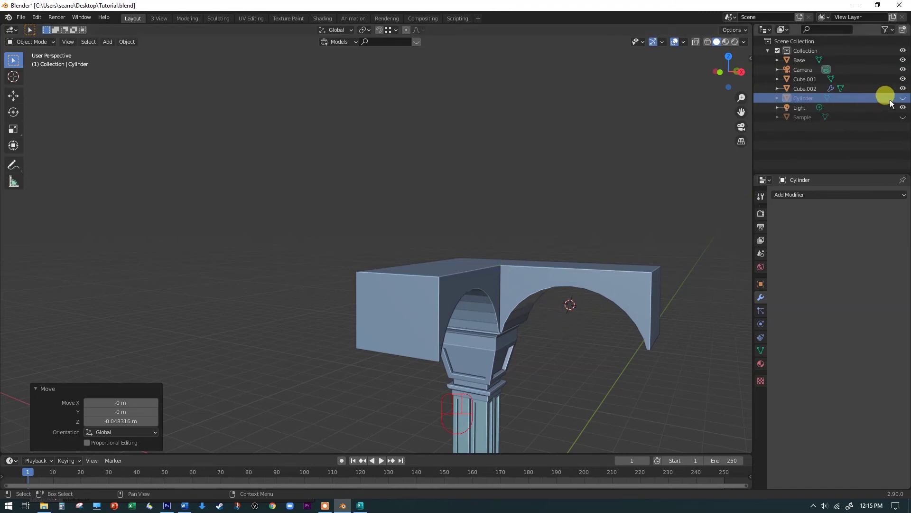
click(904, 103)
click(563, 341)
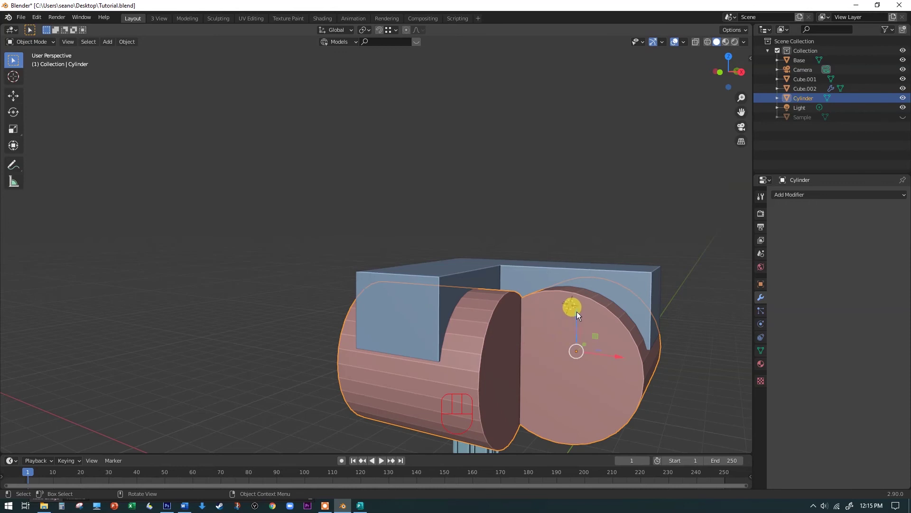
drag(576, 317, 584, 326)
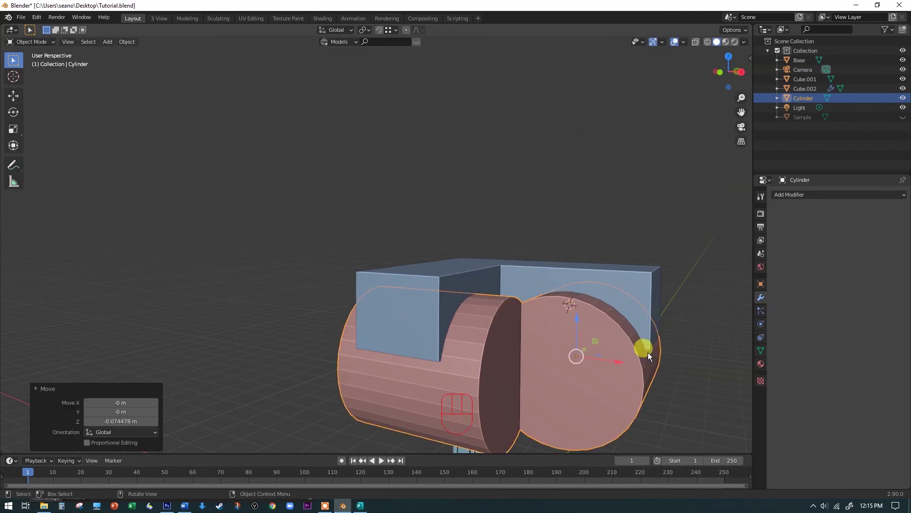
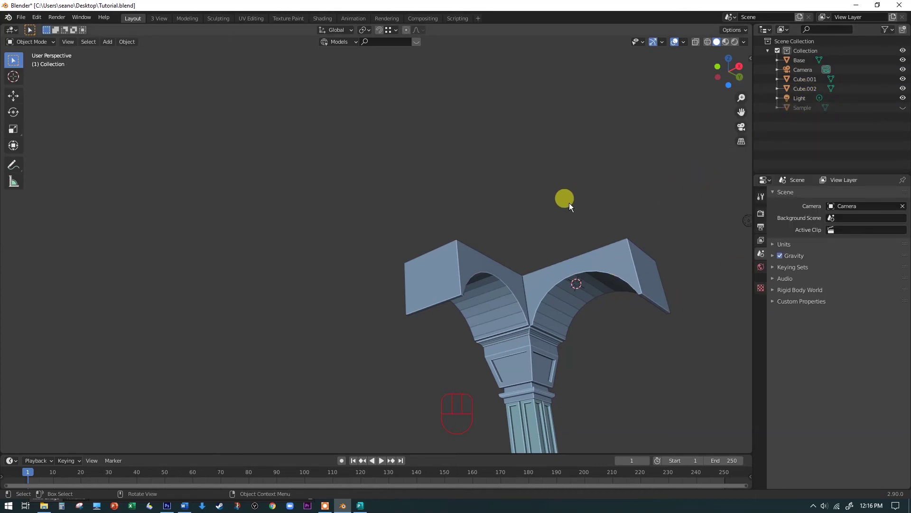
Orbit around the scene, briefly showing the Sample arch and hiding it again
drag(572, 206, 525, 250)
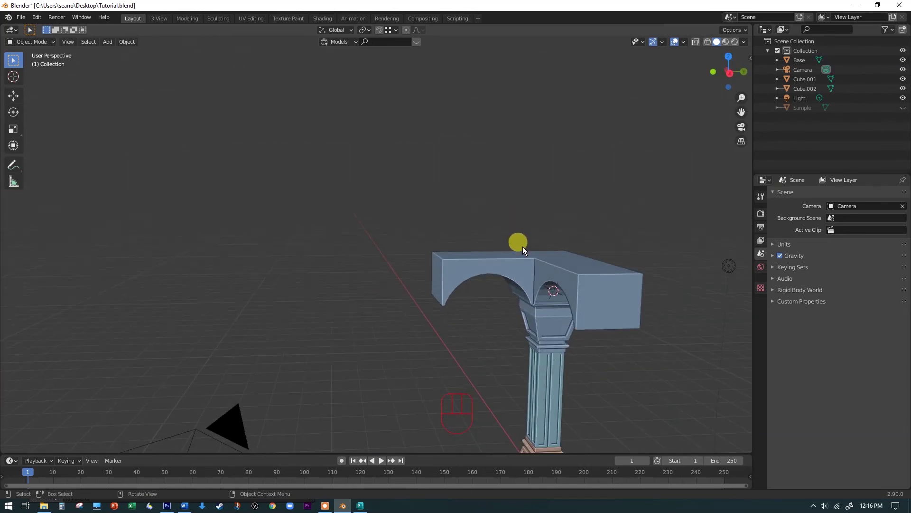
drag(590, 265, 602, 262)
drag(602, 263, 620, 273)
click(906, 109)
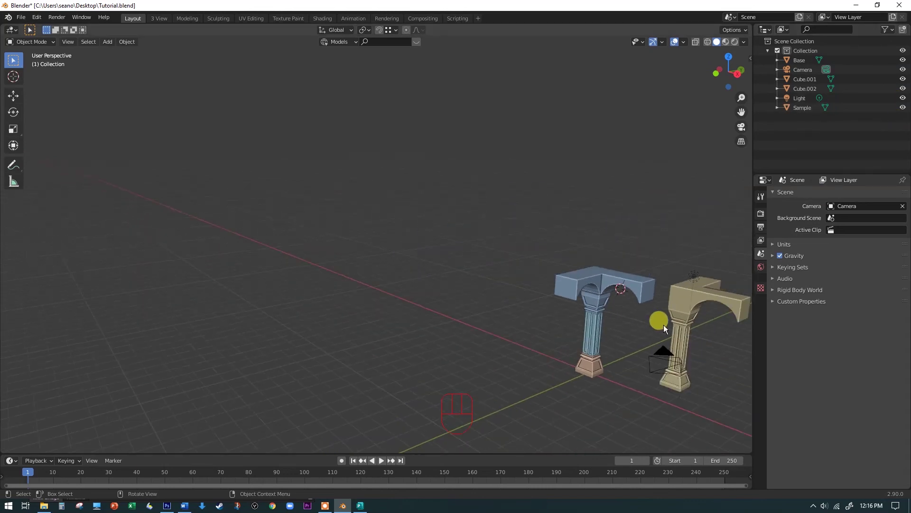
drag(676, 338, 660, 335)
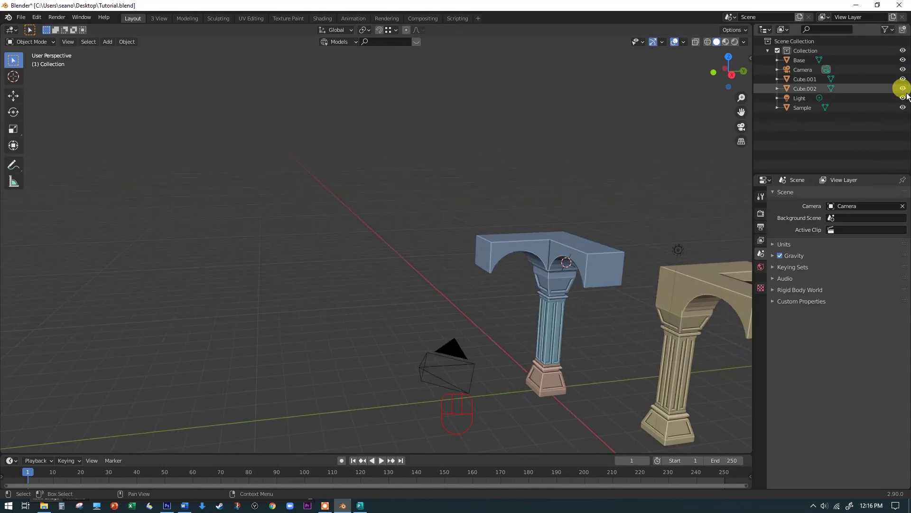
click(905, 111)
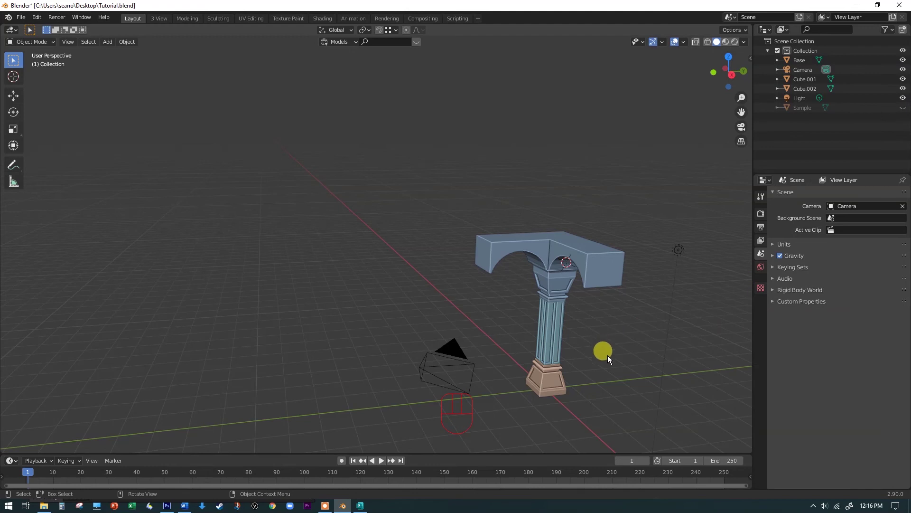
Frame all objects, face the column and select the fluted shaft Cube.001
key(space)
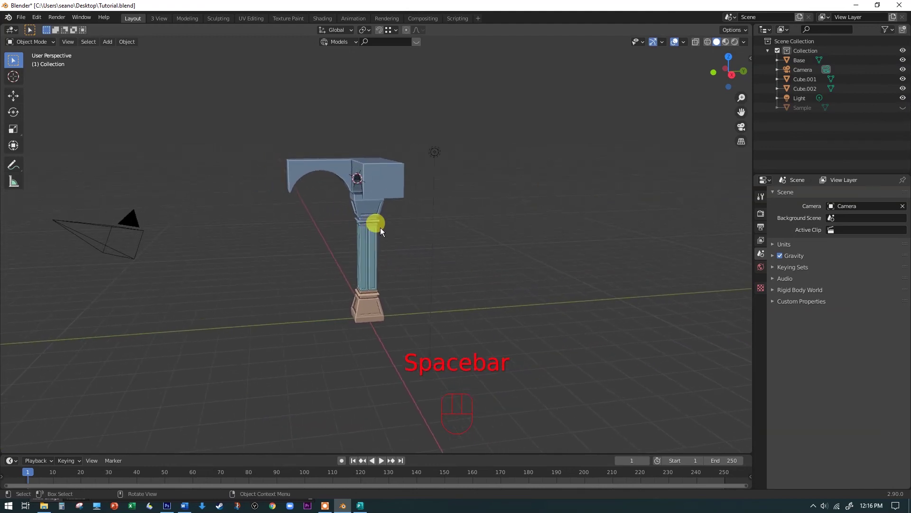
drag(386, 232, 430, 235)
middle_click(436, 233)
drag(391, 238, 293, 248)
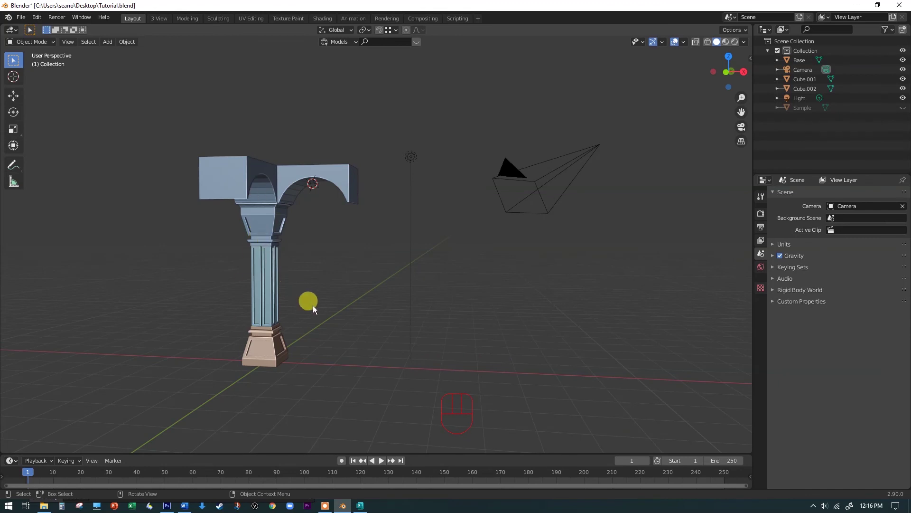
click(269, 292)
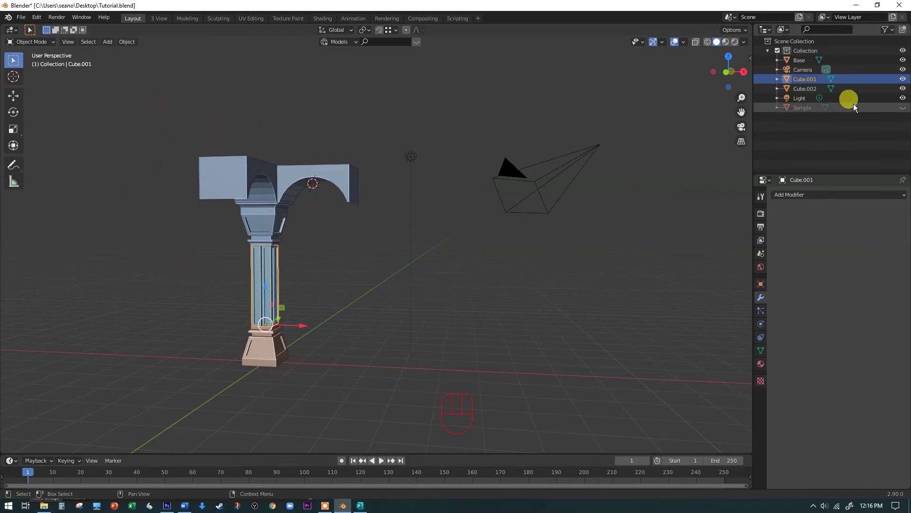
Duplicate the base, shaft and arched beam and drop the copies about 9.8 m along X
click(908, 109)
click(907, 108)
click(907, 109)
click(907, 109)
drag(160, 128, 385, 388)
key(shift+d)
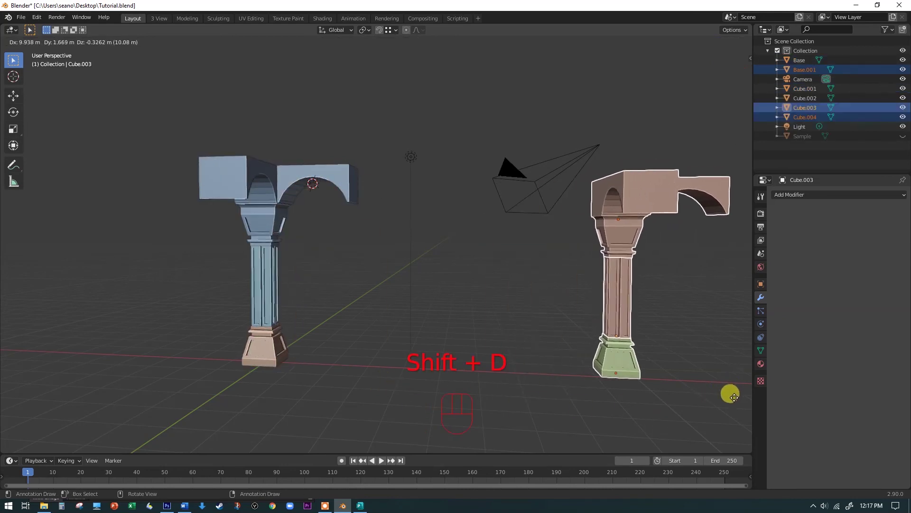
click(733, 401)
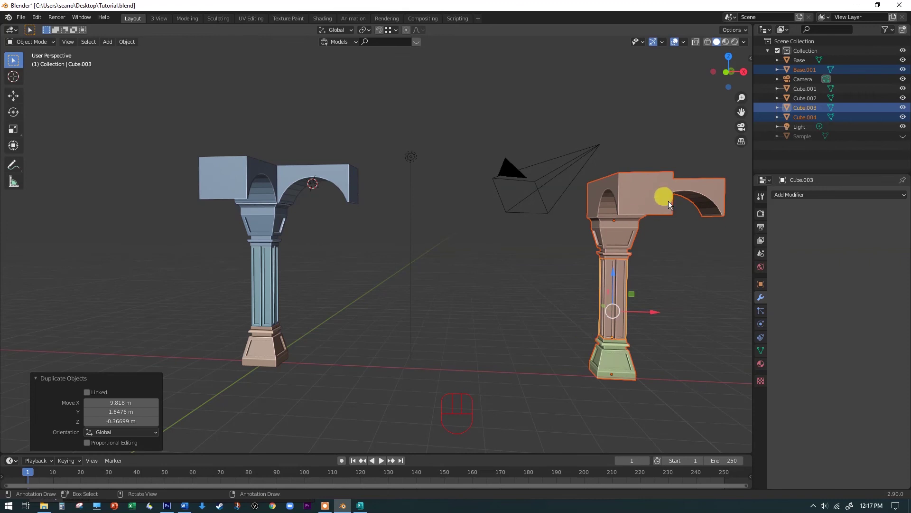
Move the copied pieces into a new collection named Spare
key(m)
click(614, 292)
key(m)
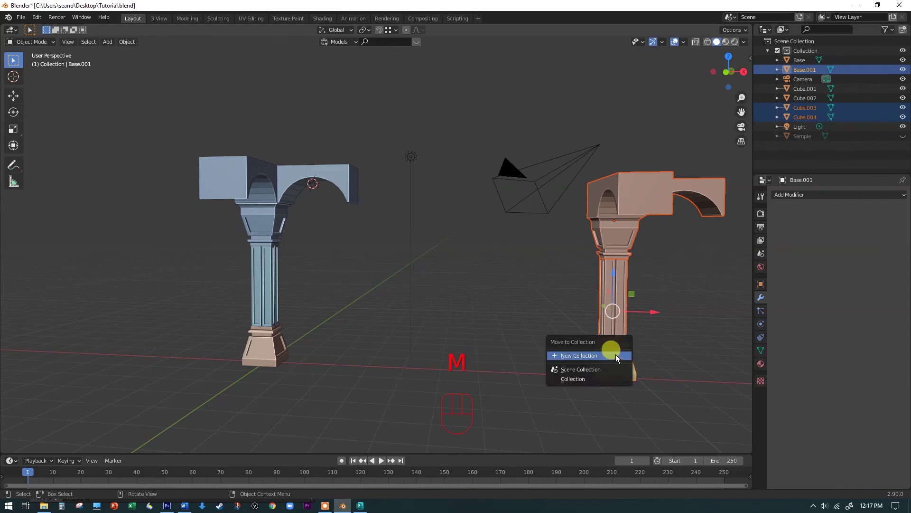
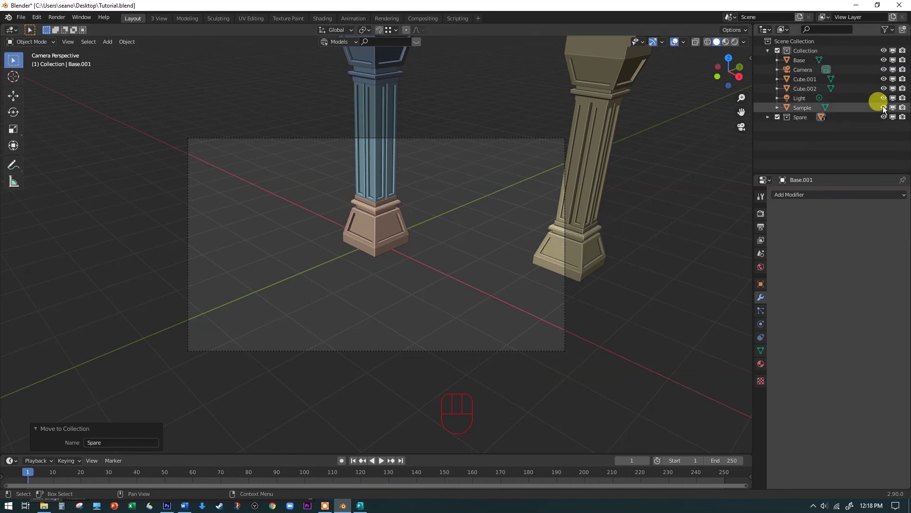
Enable the Outliner restriction toggles and exclude the Spare collection from rendering
click(884, 111)
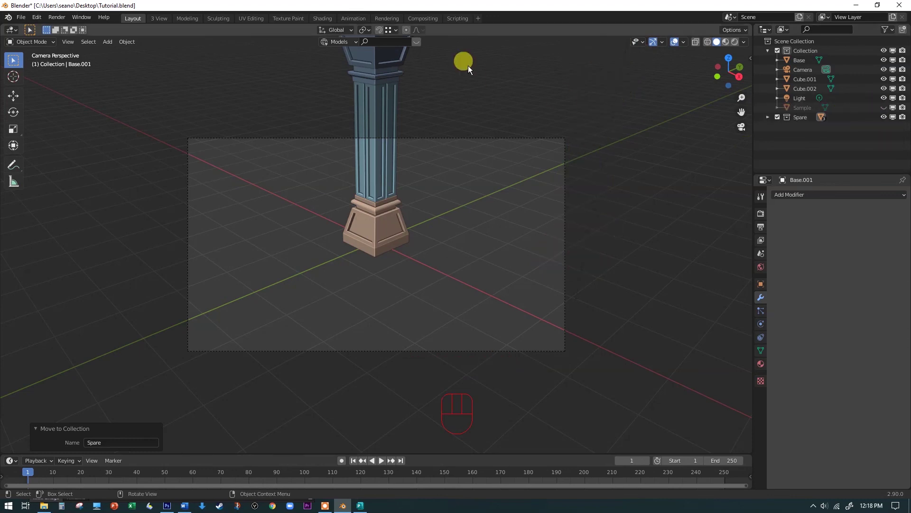
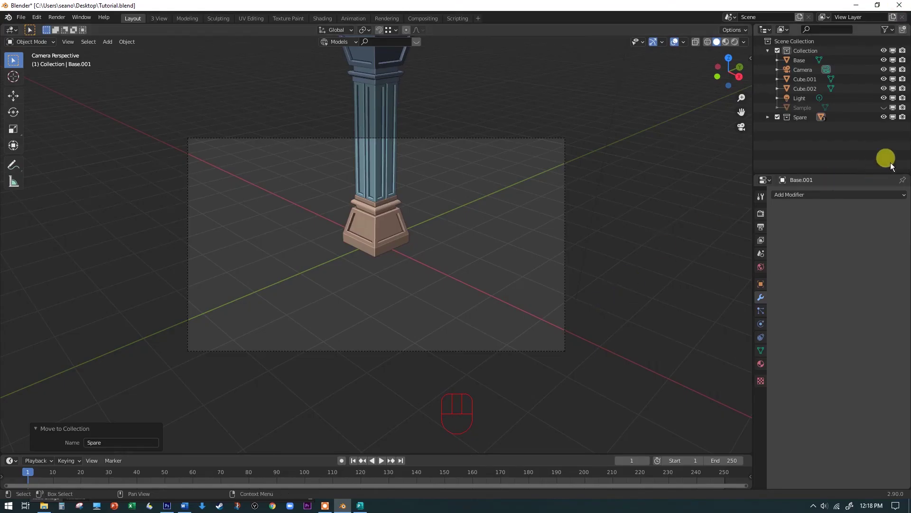
click(888, 112)
click(887, 112)
click(887, 112)
click(904, 112)
click(904, 112)
double_click(905, 112)
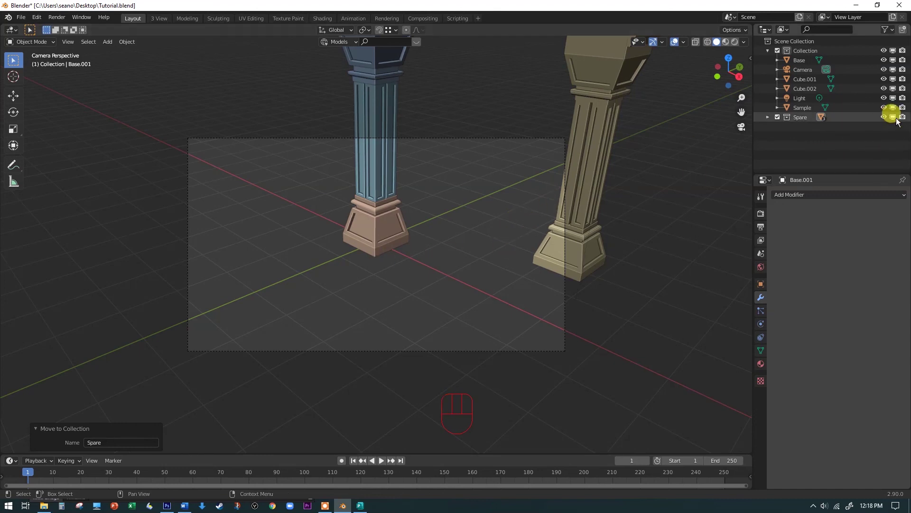
click(906, 120)
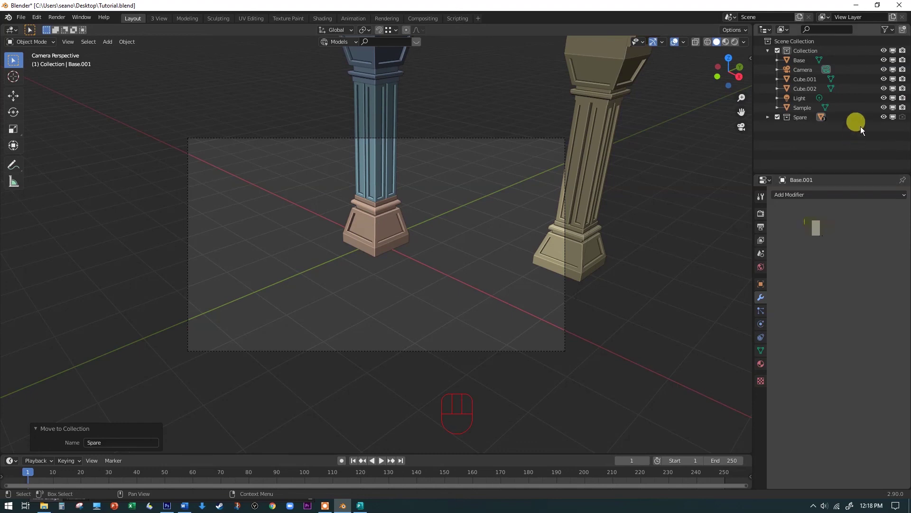
Make Spare a top-level collection, select the Sample arch and leave camera view
click(801, 117)
double_click(889, 117)
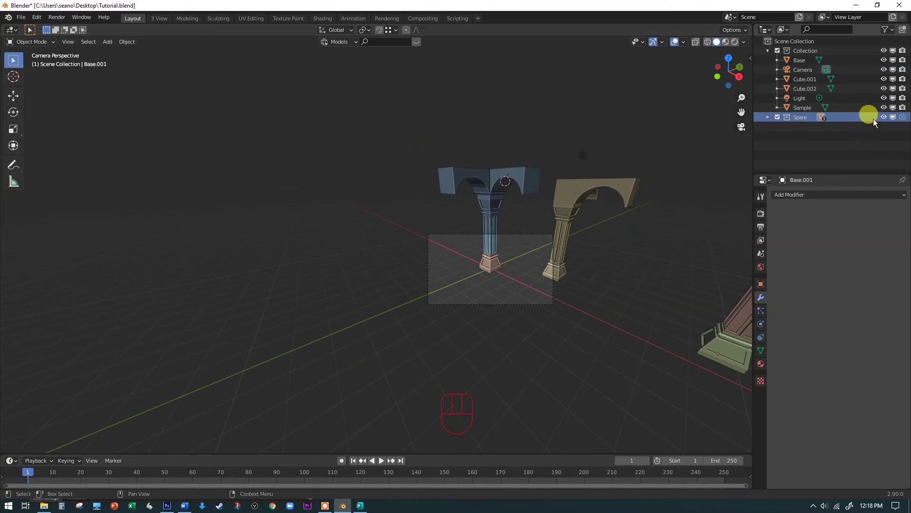
double_click(885, 120)
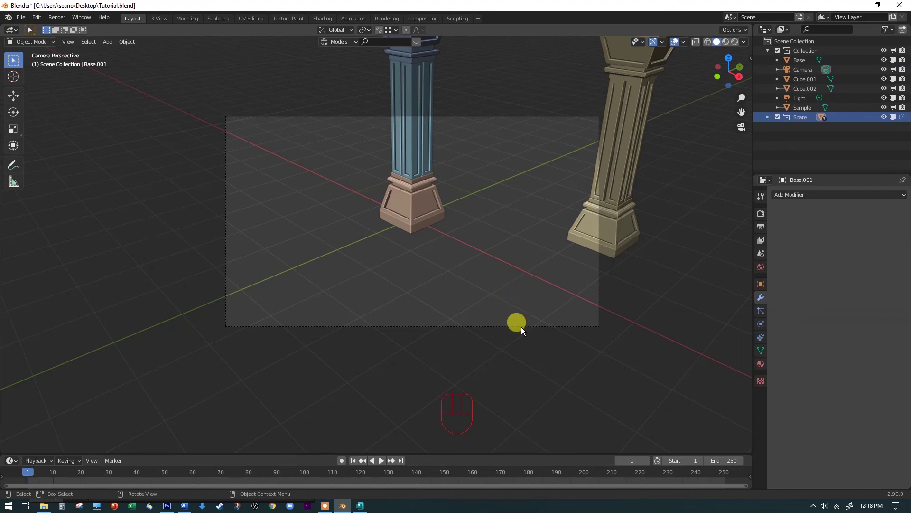
click(905, 121)
key(KP_0)
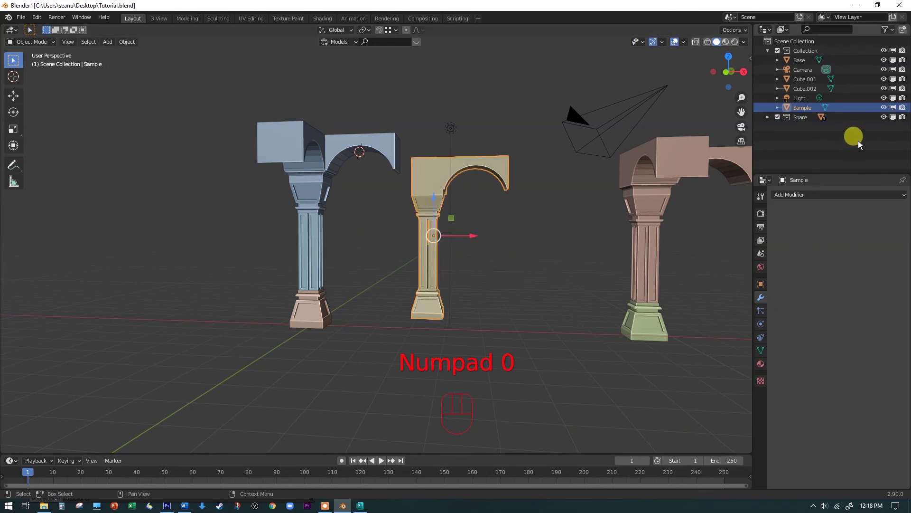
Hide Spare and Sample, then join the base, shaft and arched beam into one object
click(883, 121)
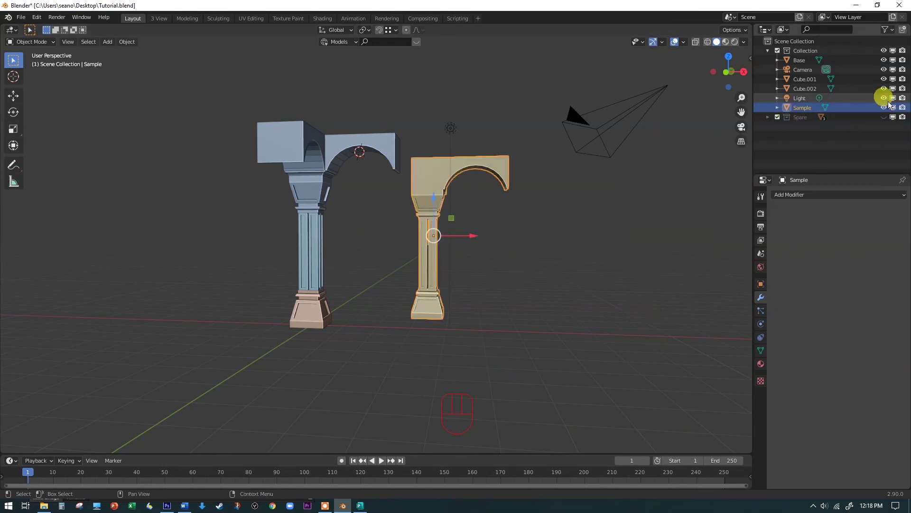
click(890, 110)
click(325, 319)
click(326, 273)
click(313, 200)
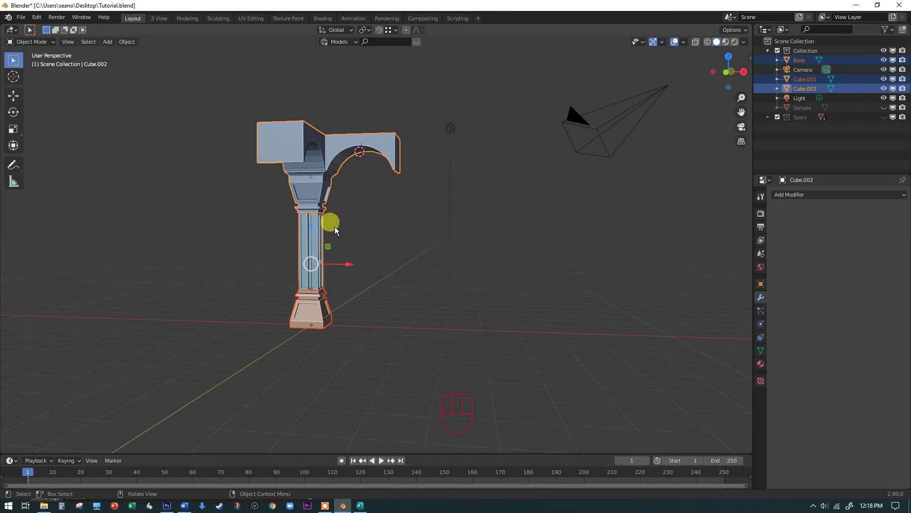
key(ctrl+j)
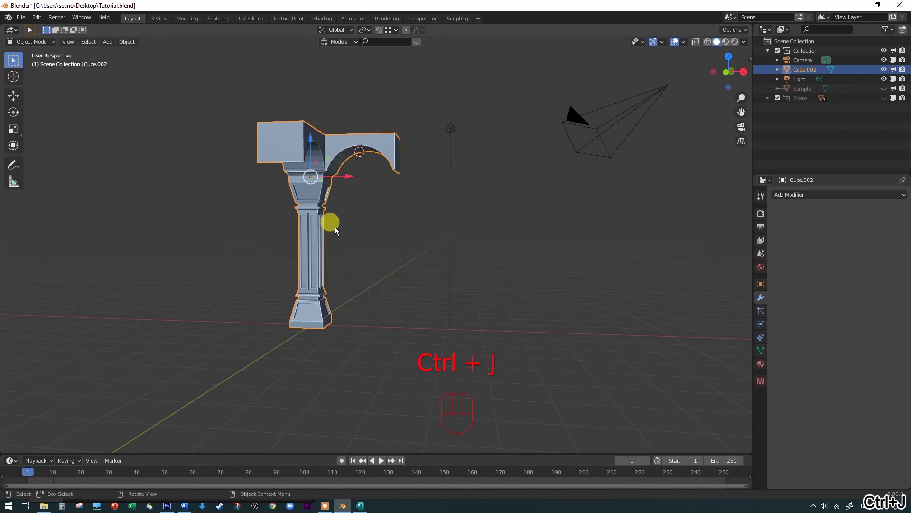
Rename the joined object to Arches in the Outliner and view the arch from above
key(ctrl+z)
drag(314, 211, 310, 225)
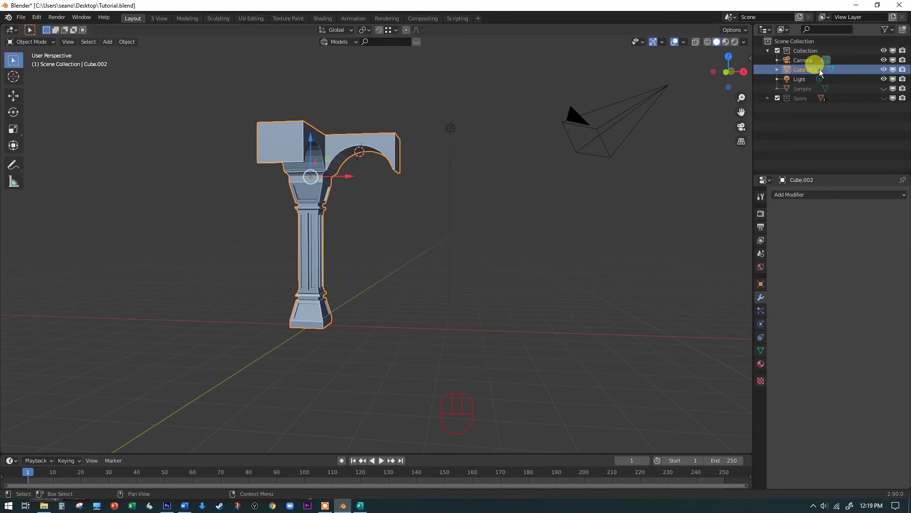
drag(814, 72, 832, 146)
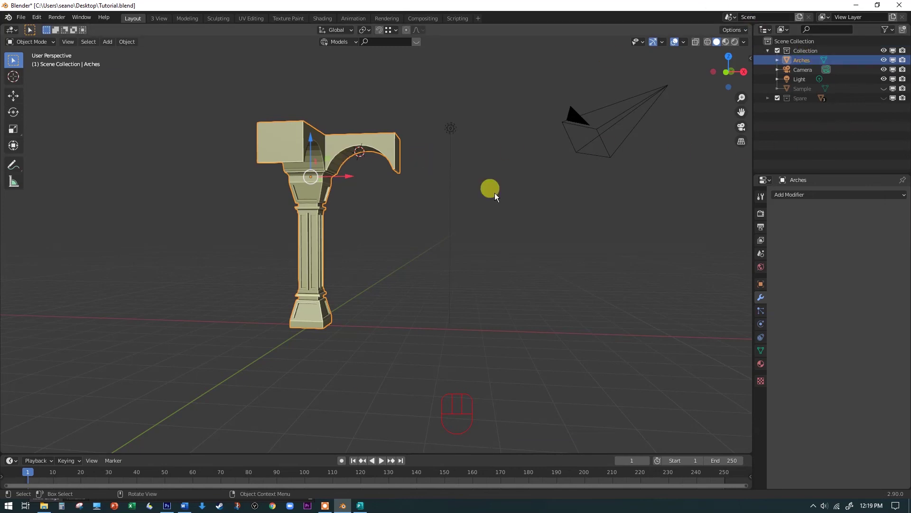
drag(383, 374, 362, 398)
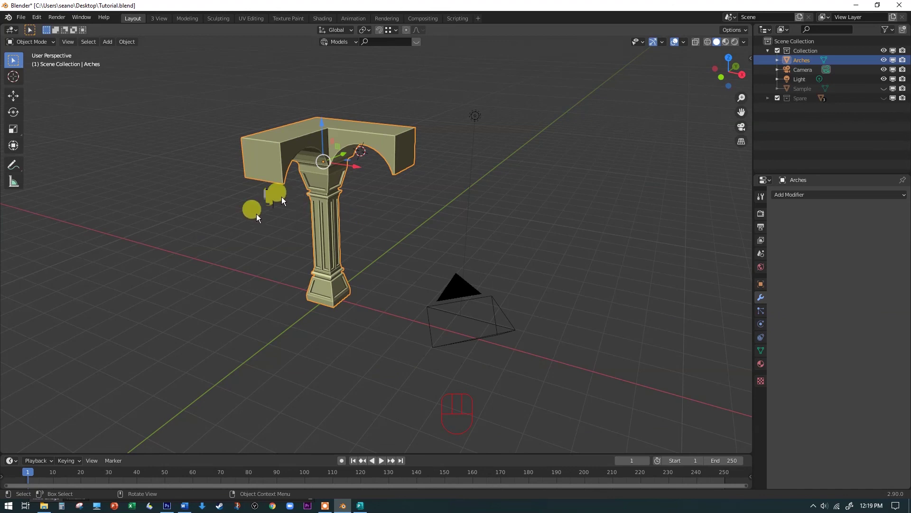